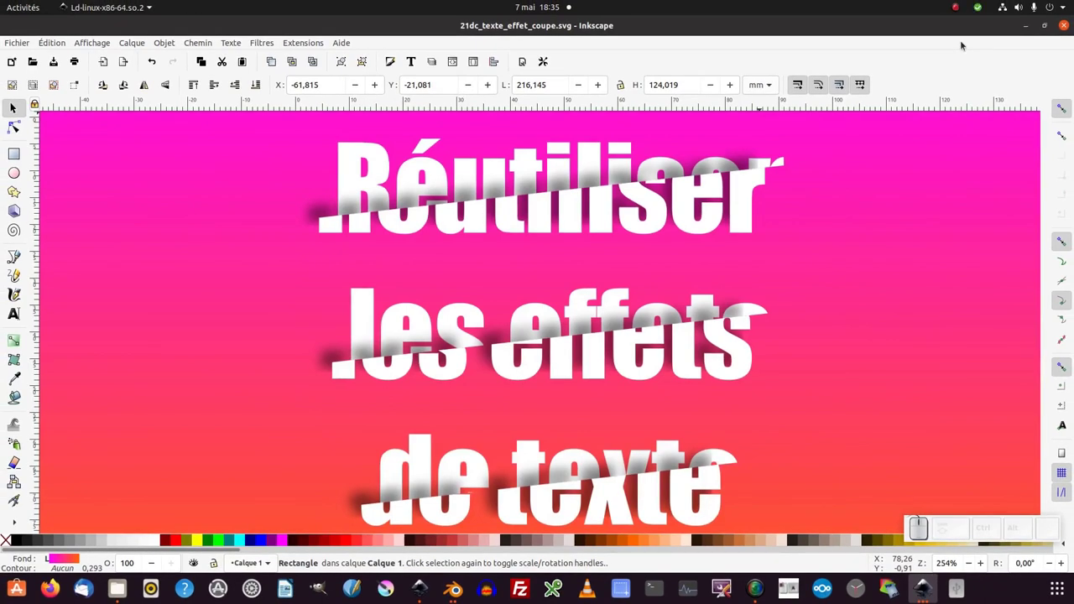
Step: Create a new blank document and show the Objects panel with its single layer Calque 1
left_click(11, 46)
left_click(17, 58)
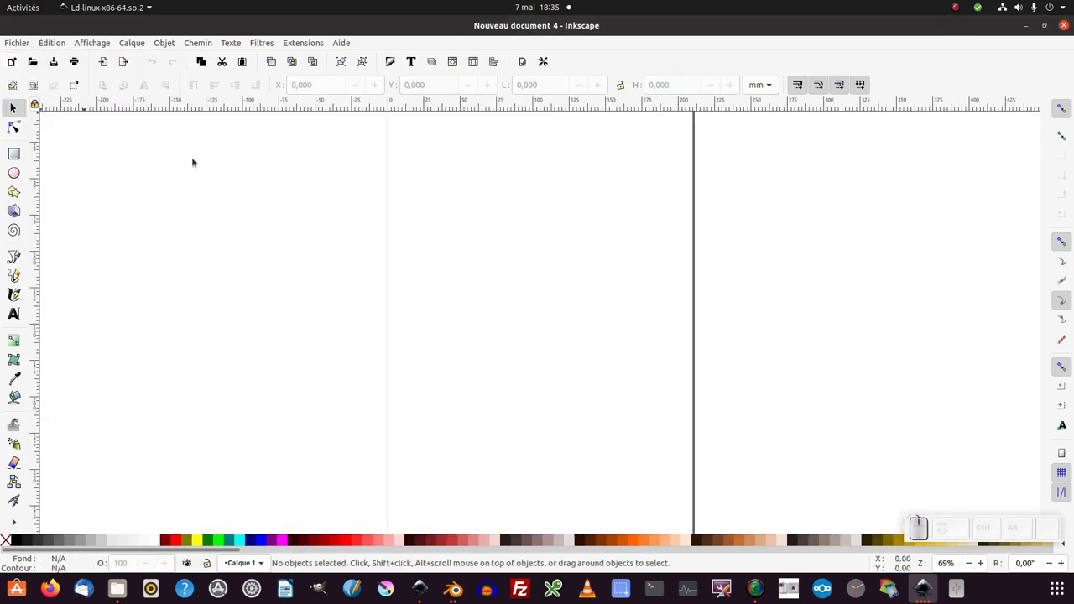
left_click(170, 49)
left_click(200, 66)
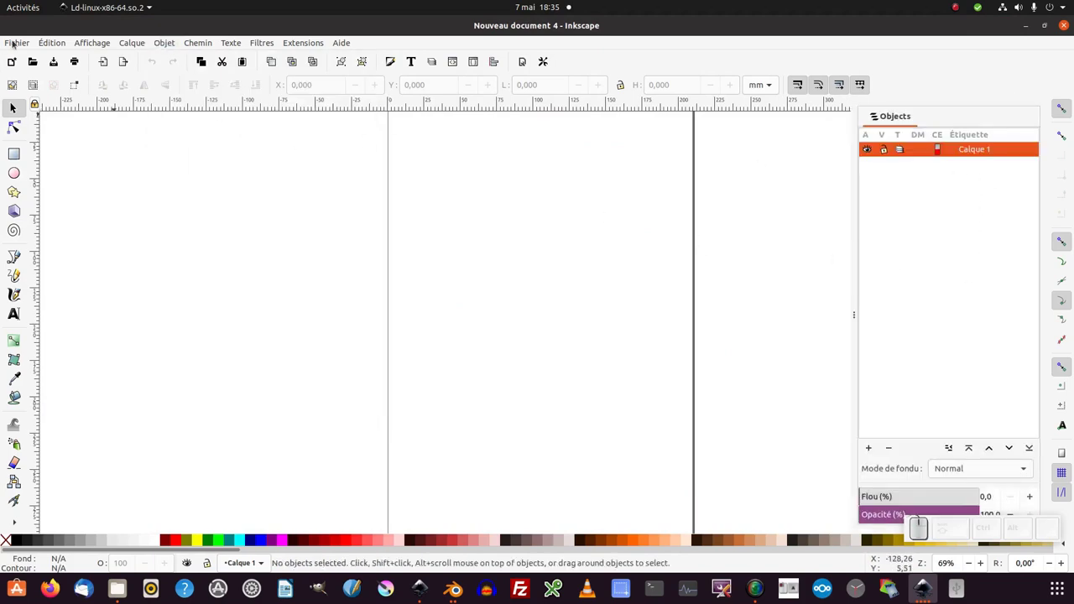
Step: Import 21dc_texte_effet_coupe0.svg as editable objects
left_click(14, 43)
left_click(23, 182)
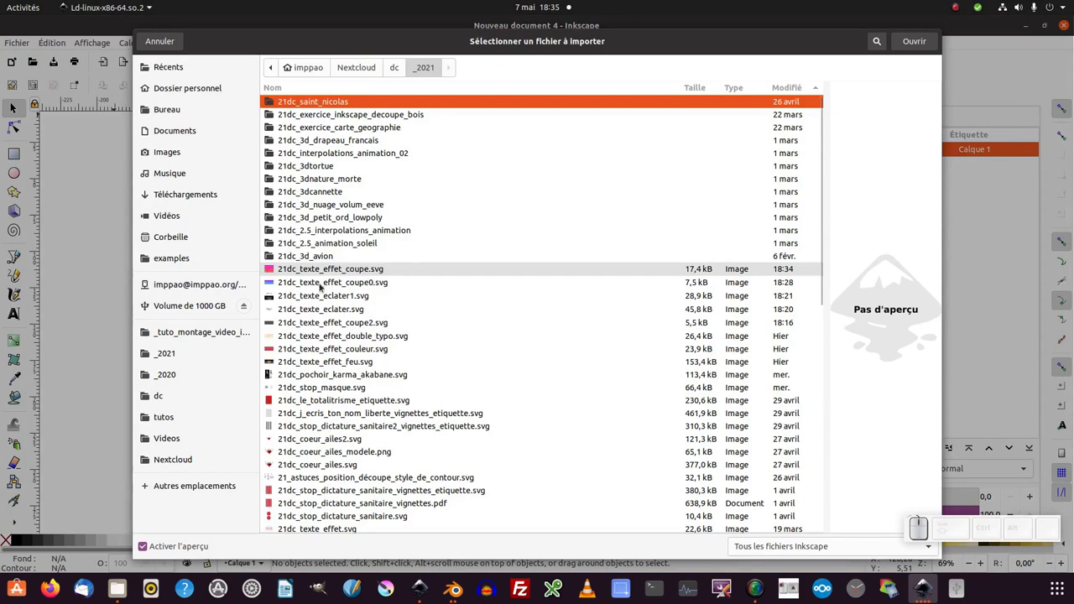
left_click(354, 283)
left_click(919, 39)
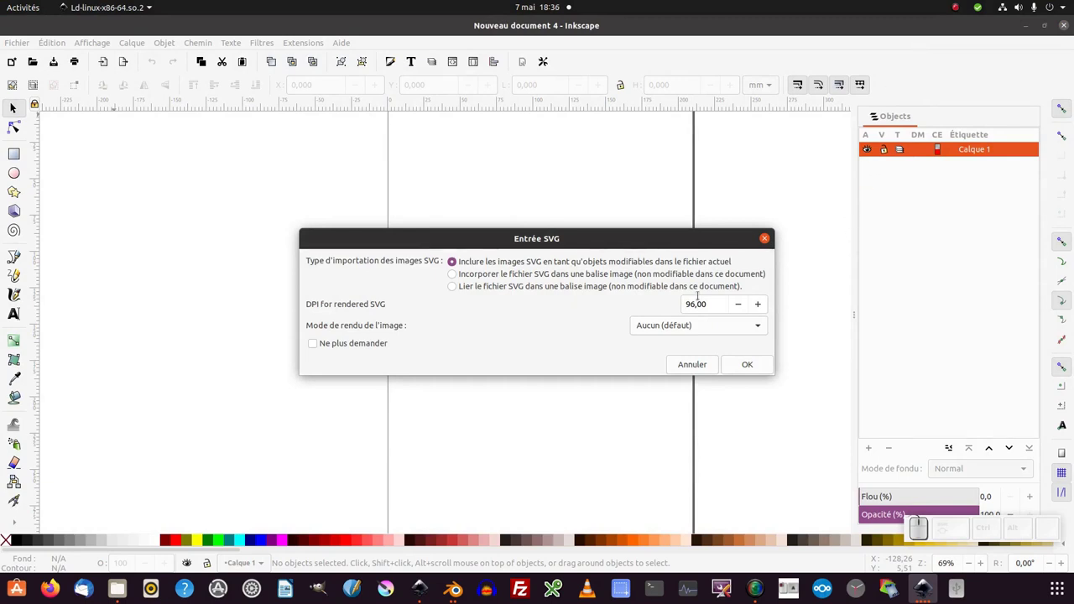
left_click(752, 367)
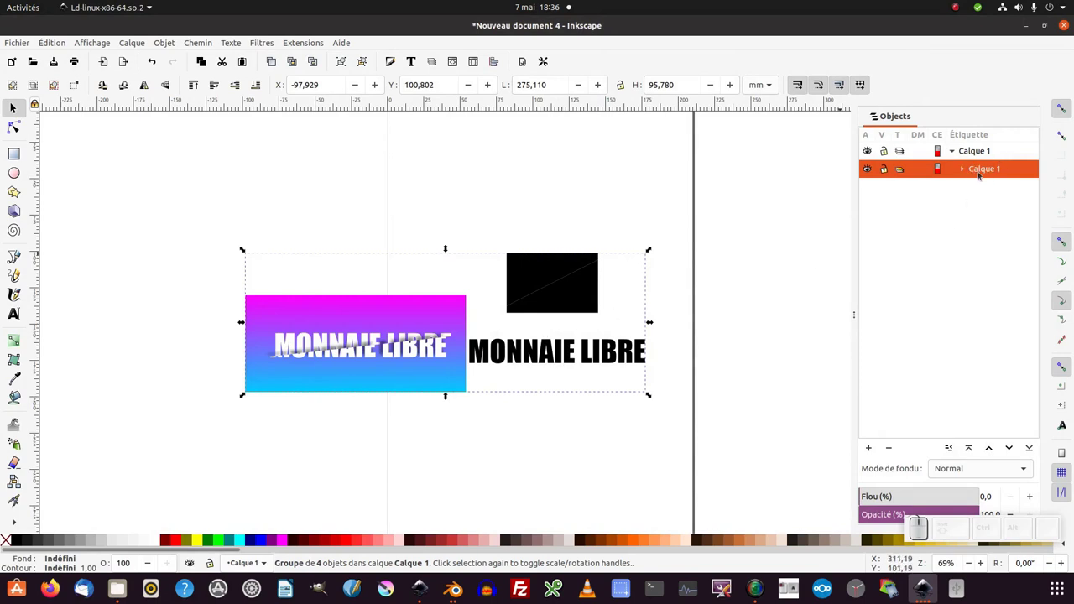
Step: Move the imported MONNAIE LIBRE group onto the top of the page and frame the view
left_click_drag(412, 346, 571, 248)
middle_click(571, 249)
left_click_drag(500, 332, 507, 306)
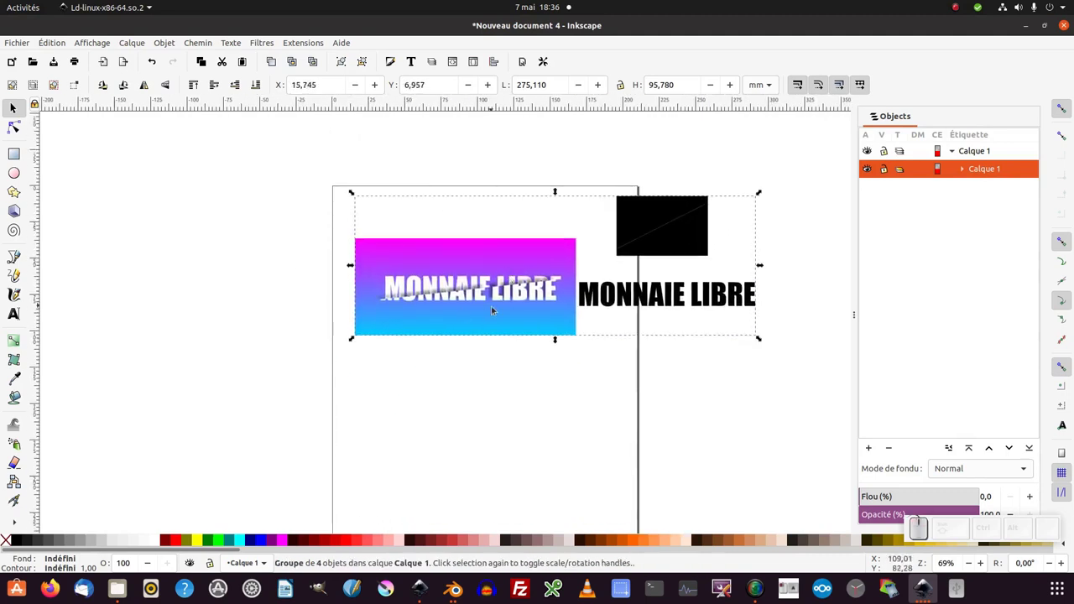
middle_click(498, 312)
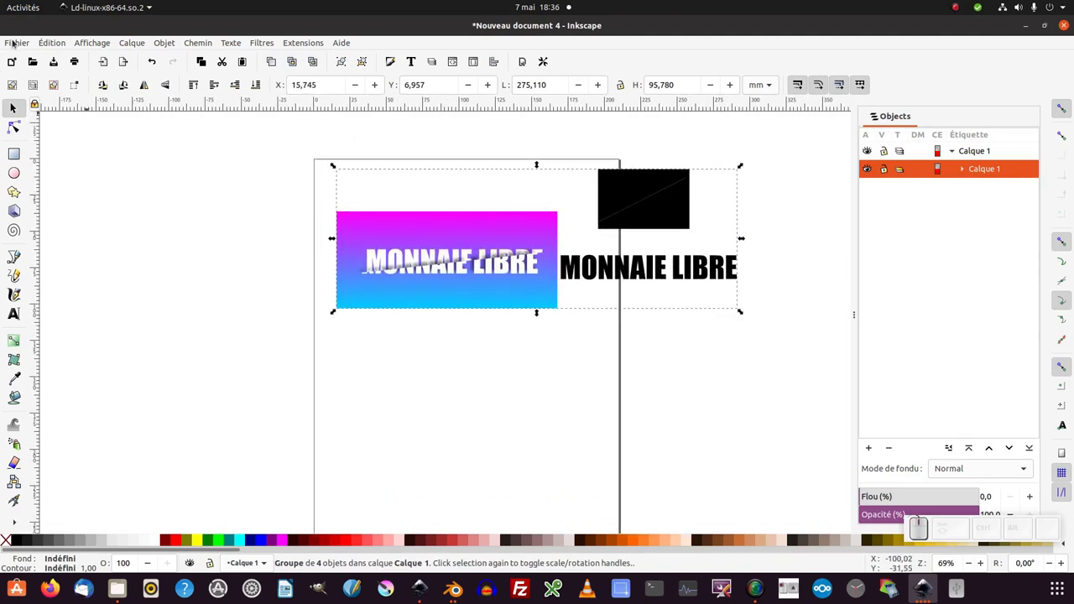
Step: Import a second copy of 21dc_texte_effet_coupe0.svg and place it below the first
left_click(14, 43)
left_click(45, 184)
left_click(361, 285)
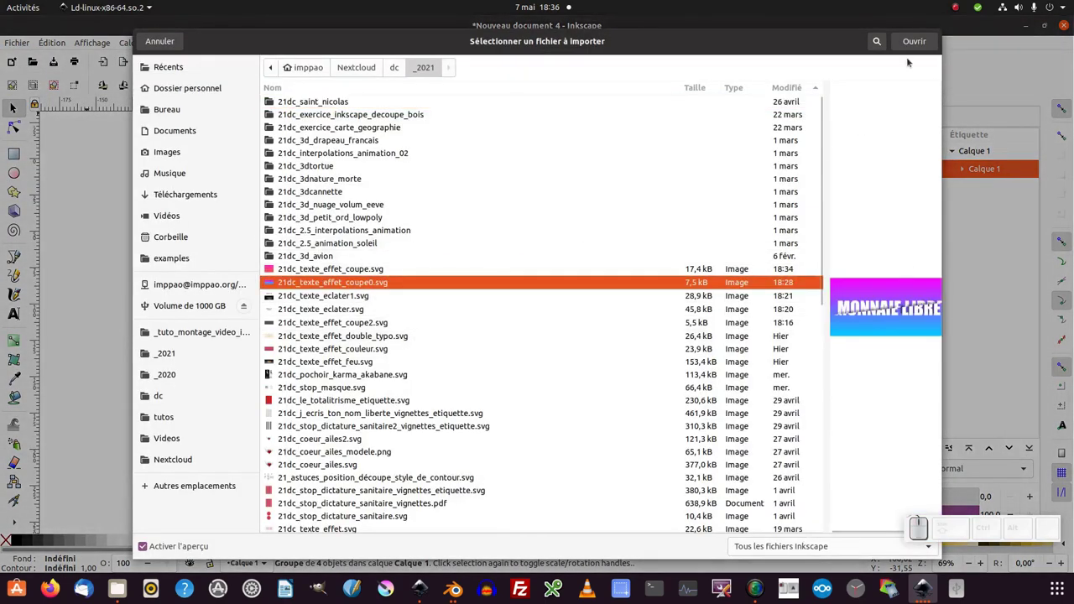
left_click(919, 38)
left_click(762, 365)
left_click_drag(399, 371, 124, 155)
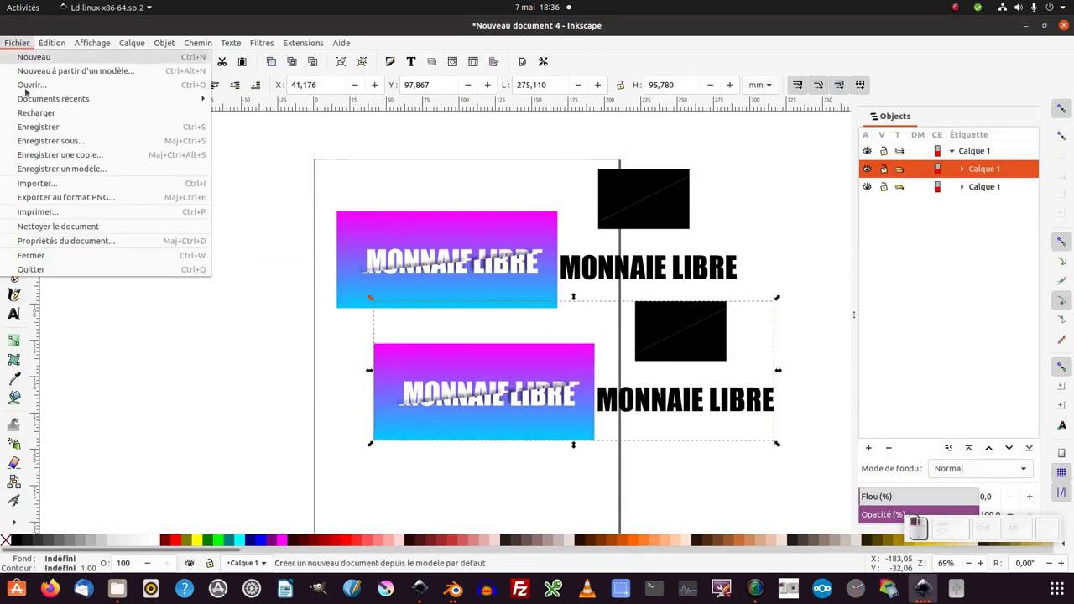
Step: Import a third copy of the design so three are stacked, then deselect everything
left_click(57, 191)
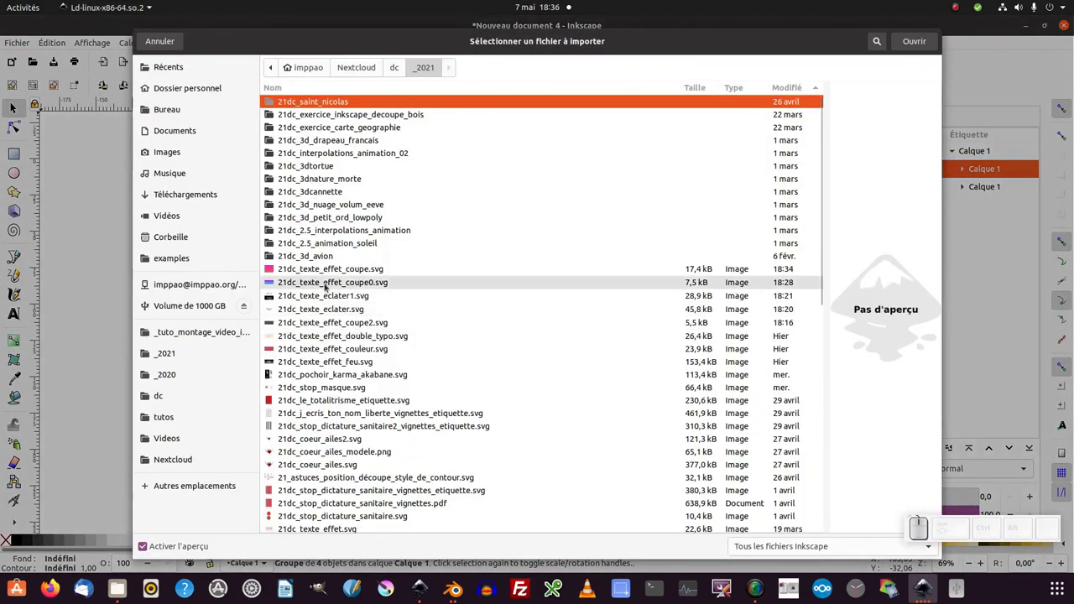
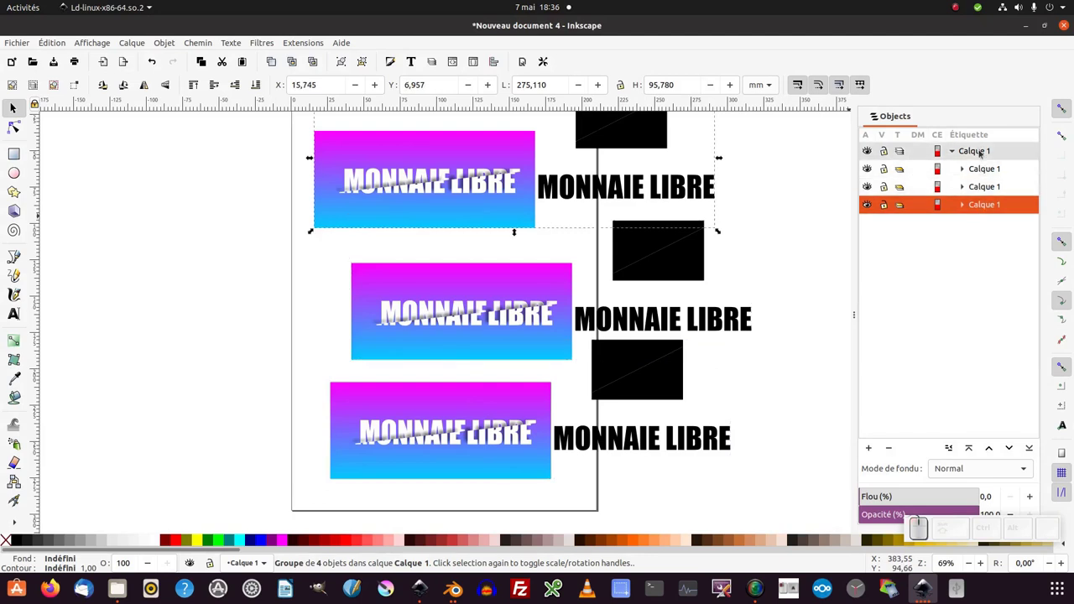
left_click(981, 155)
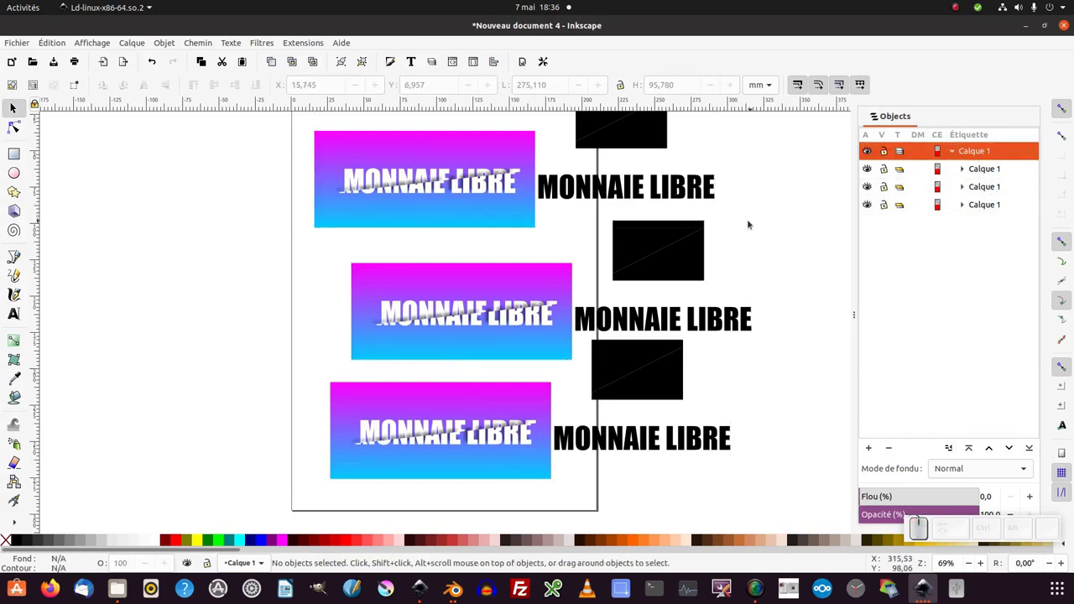
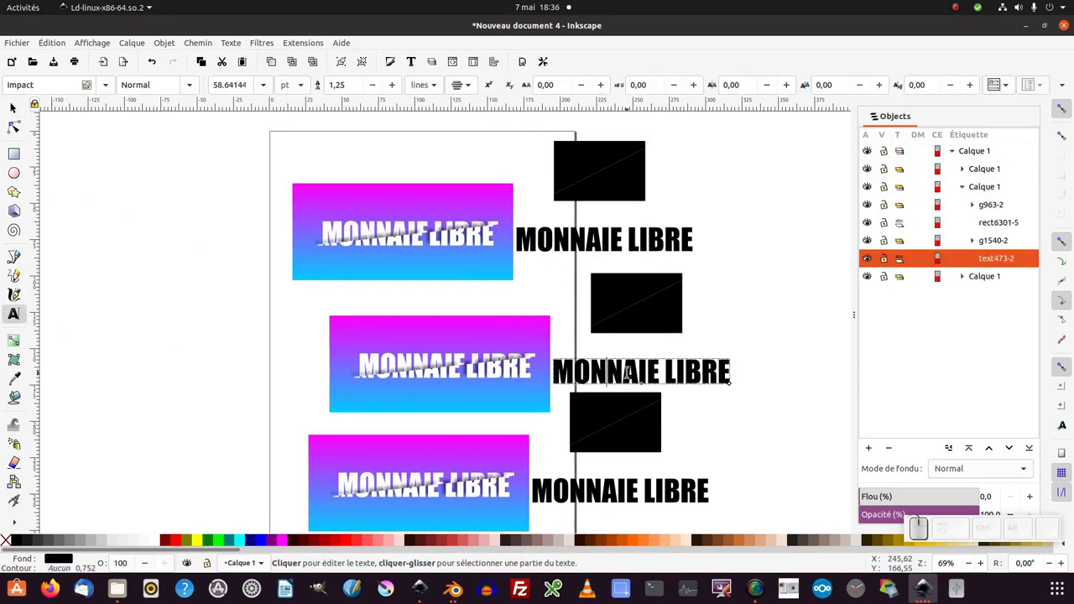
Step: Replace the middle copy's text with EFFET DE
key("ctrl+a")
key("Caps_Lock")
key("space")
key("d")
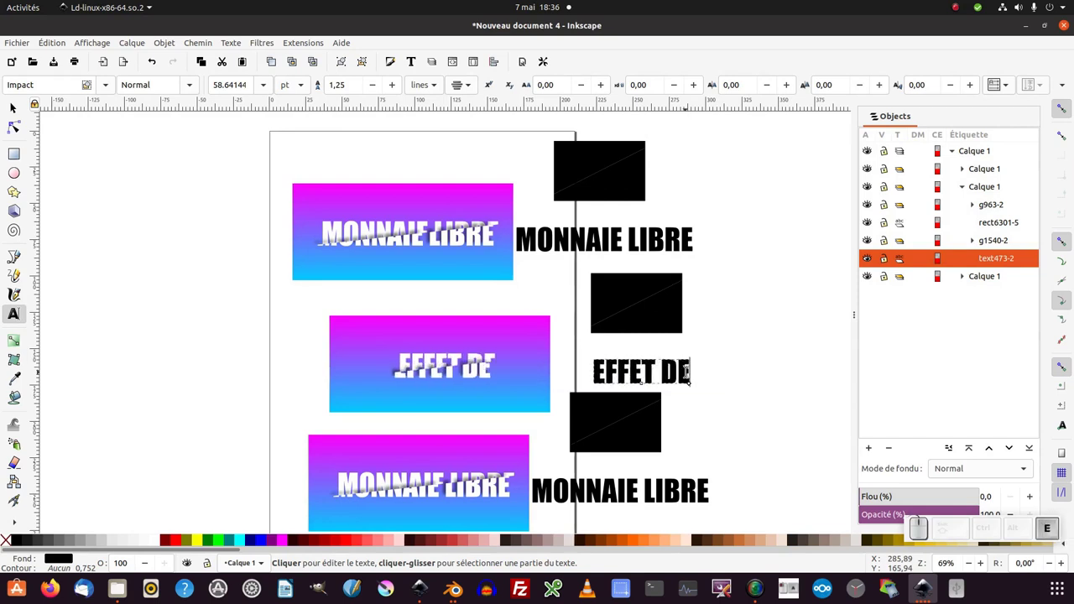
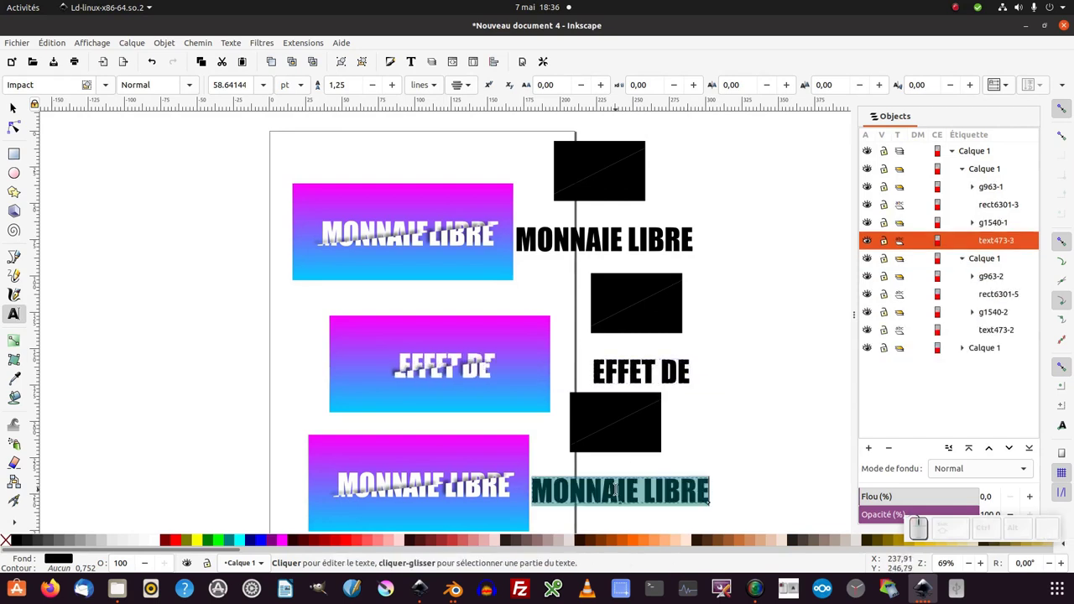
Step: Replace the bottom copy's text with TEXTE and select the EFFET DE copy with the Selector
key("F1")
left_click(570, 450)
left_click(502, 274)
left_click(447, 340)
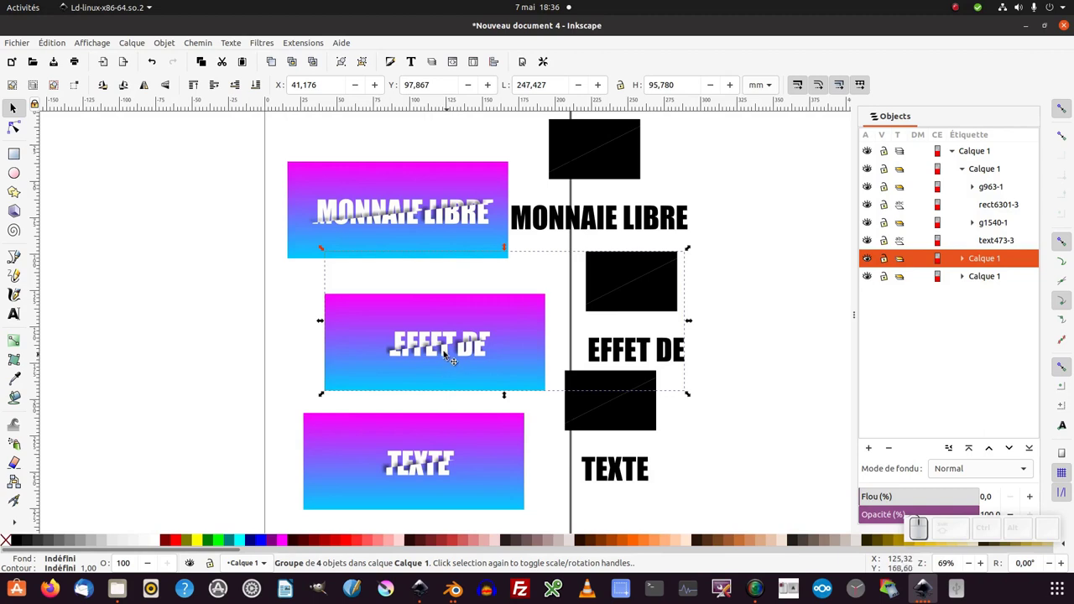
Step: Rename the middle copy's g963 cut-text group to EFFET DE in the Objects panel
left_click(448, 348)
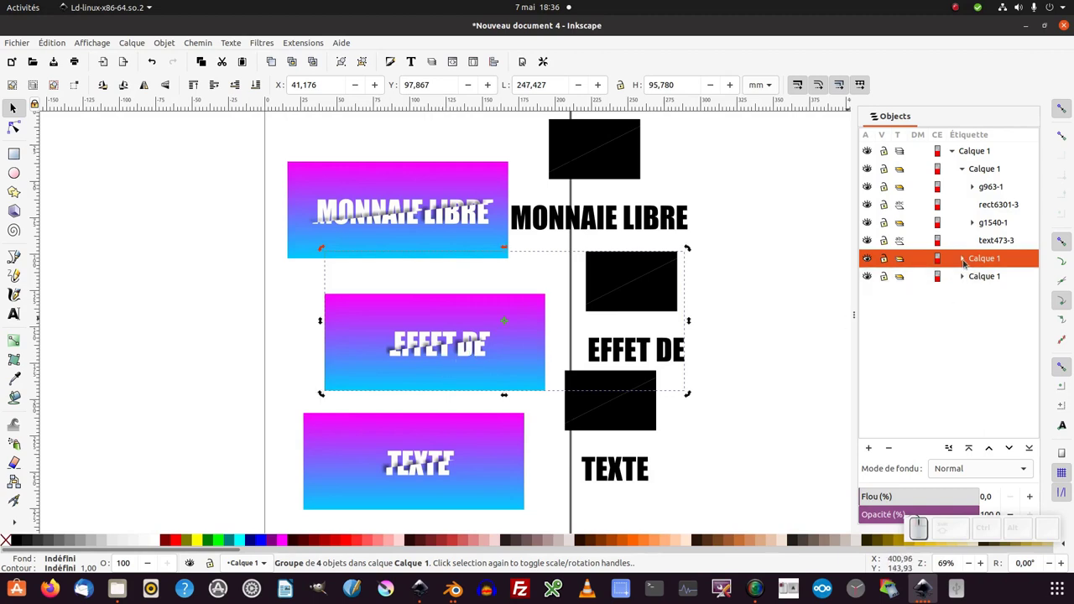
left_click(966, 261)
left_click(987, 281)
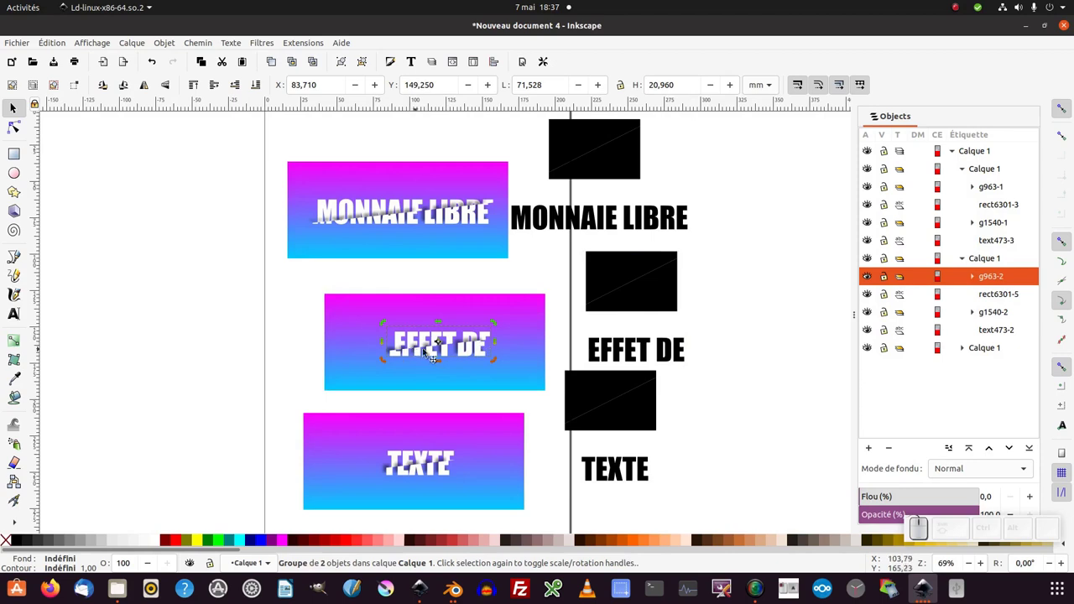
left_click(995, 279)
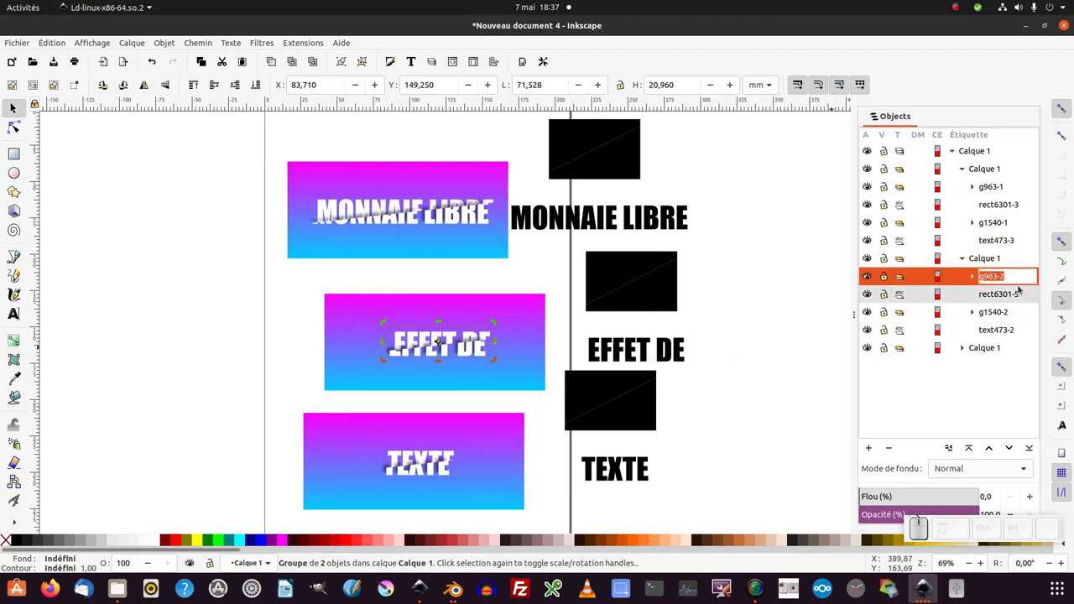
key("space")
key("d")
key("Return")
Step: Rename the bottom copy's cut-text group to TEXTE
left_click(669, 398)
left_click(427, 408)
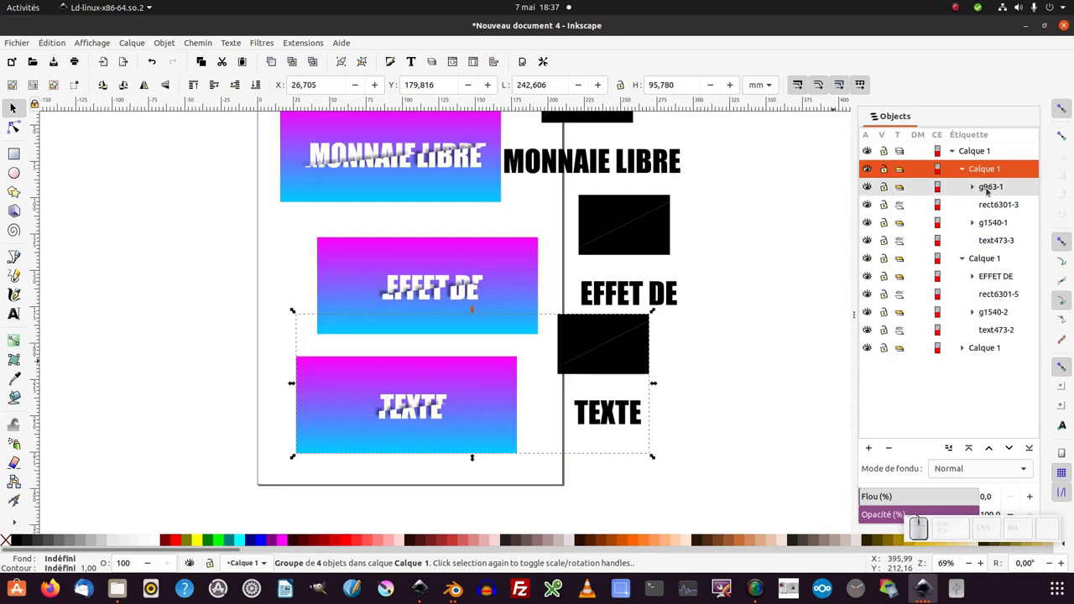
left_click(988, 191)
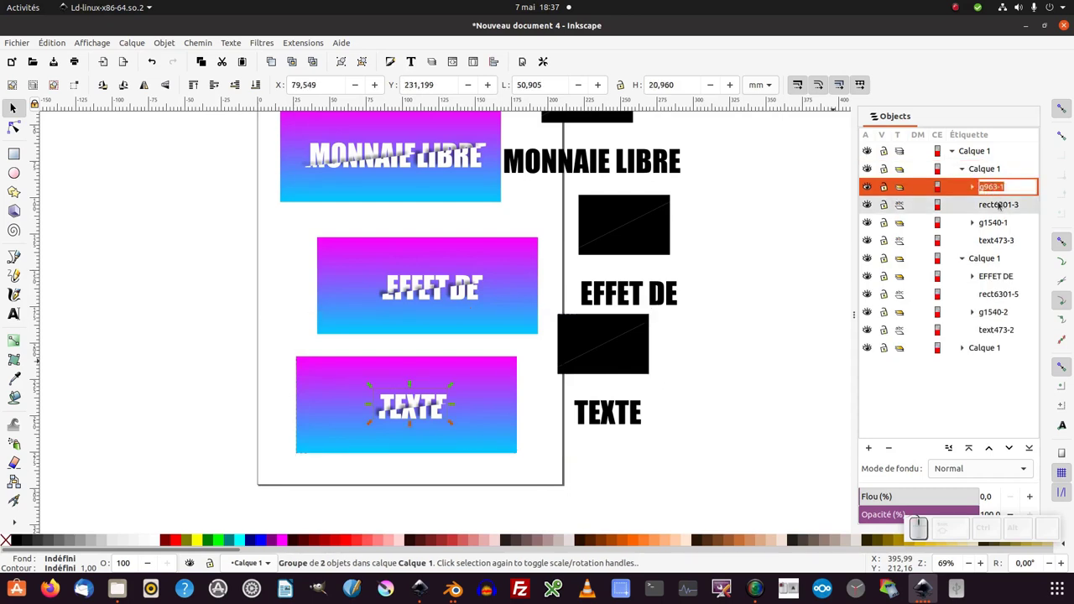
key("F1")
key("Return")
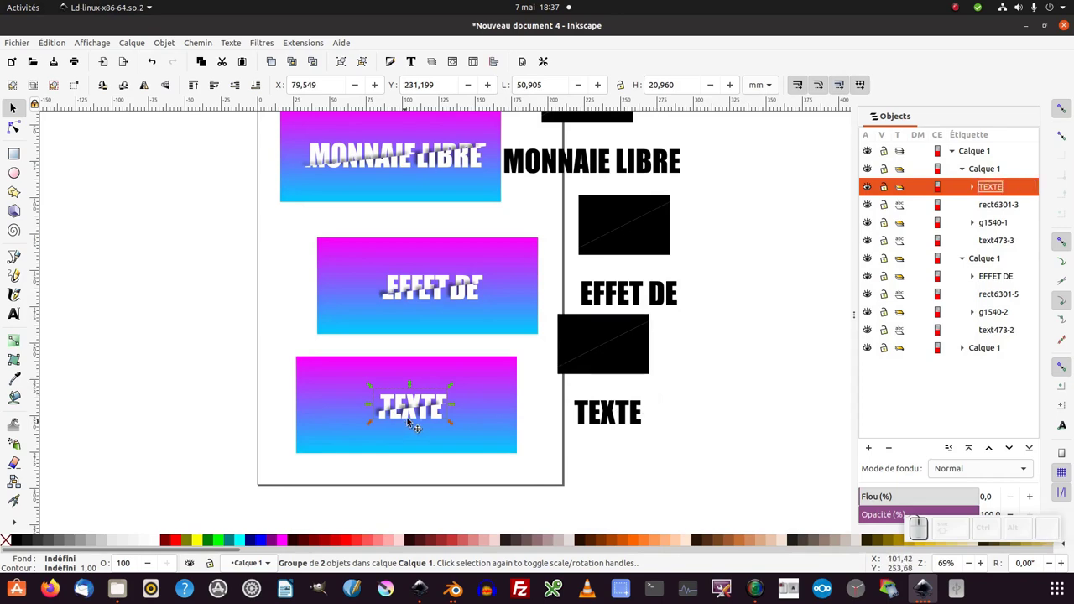
Step: Move the TEXTE group out of its sub-layer into the main layer Calque 1
right_click(416, 401)
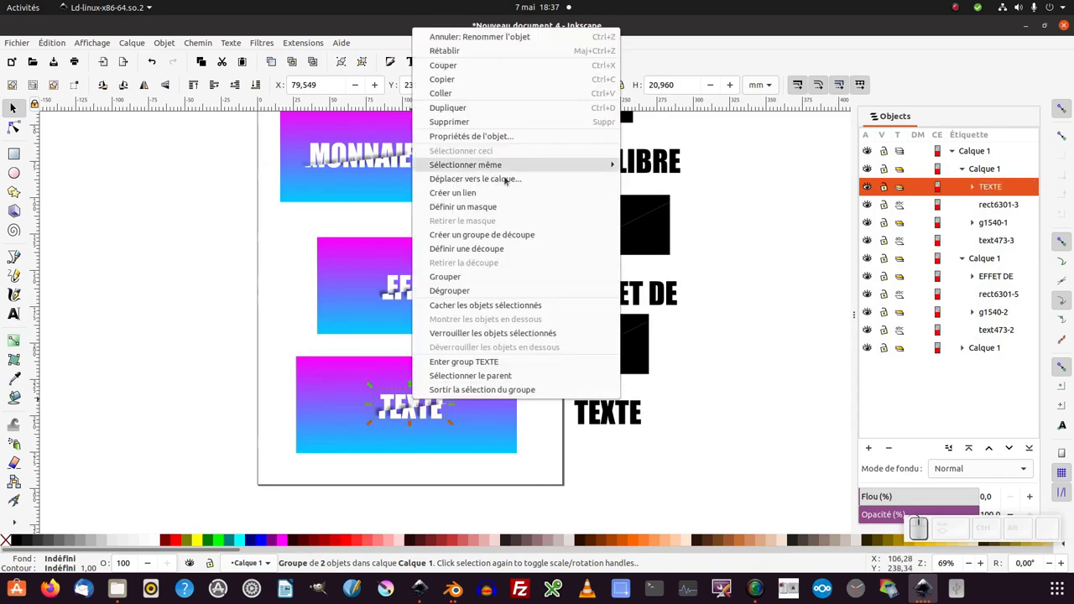
left_click(510, 179)
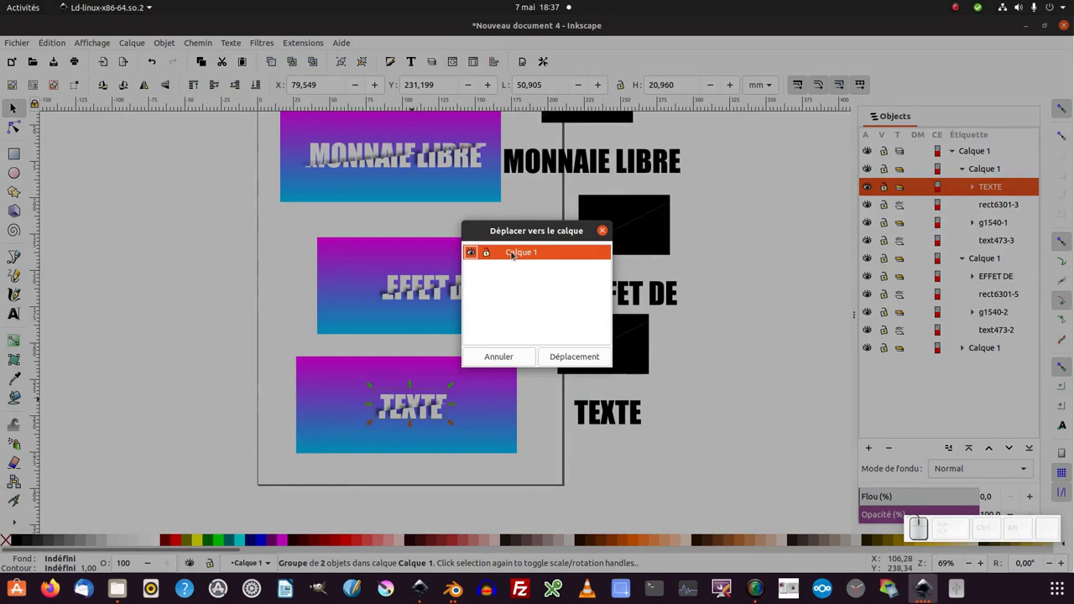
left_click(580, 358)
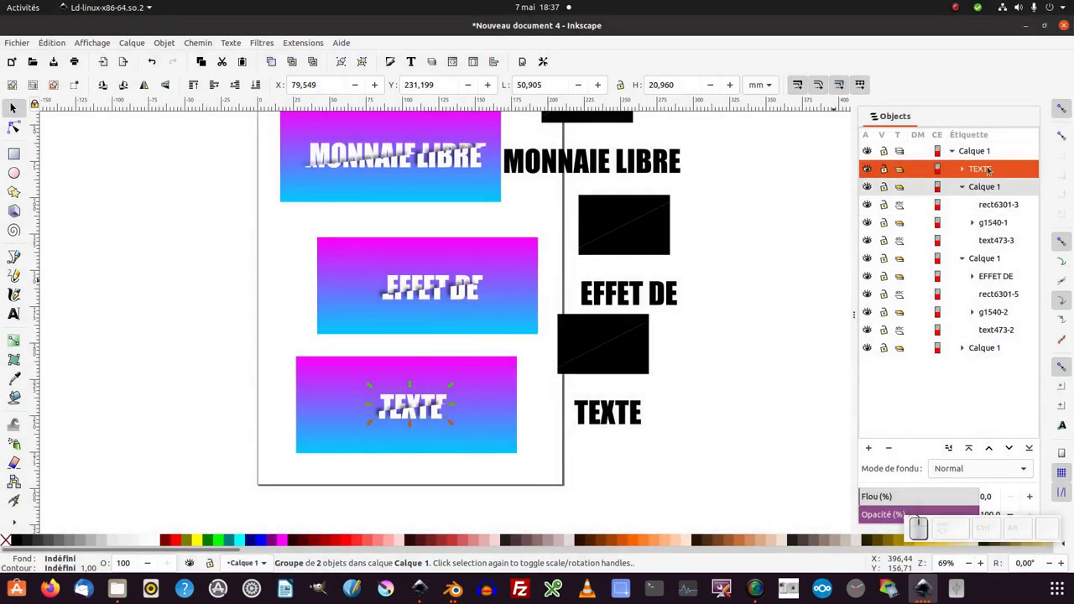
Step: Move the EFFET DE group to Calque 1 and name the top group MONNAIE LIBRE
left_click(457, 293)
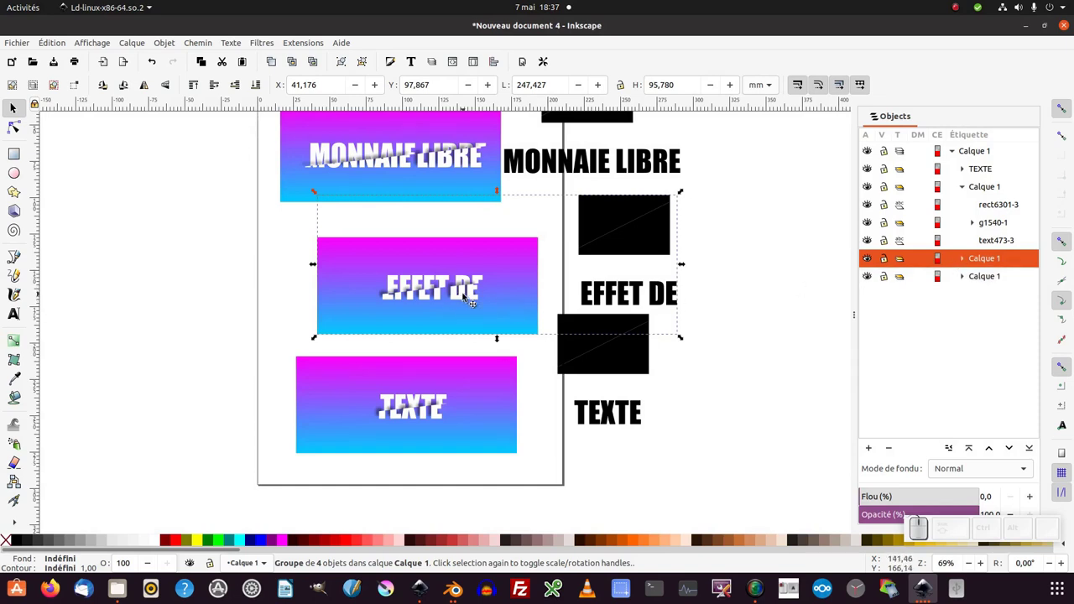
left_click(468, 299)
left_click(467, 295)
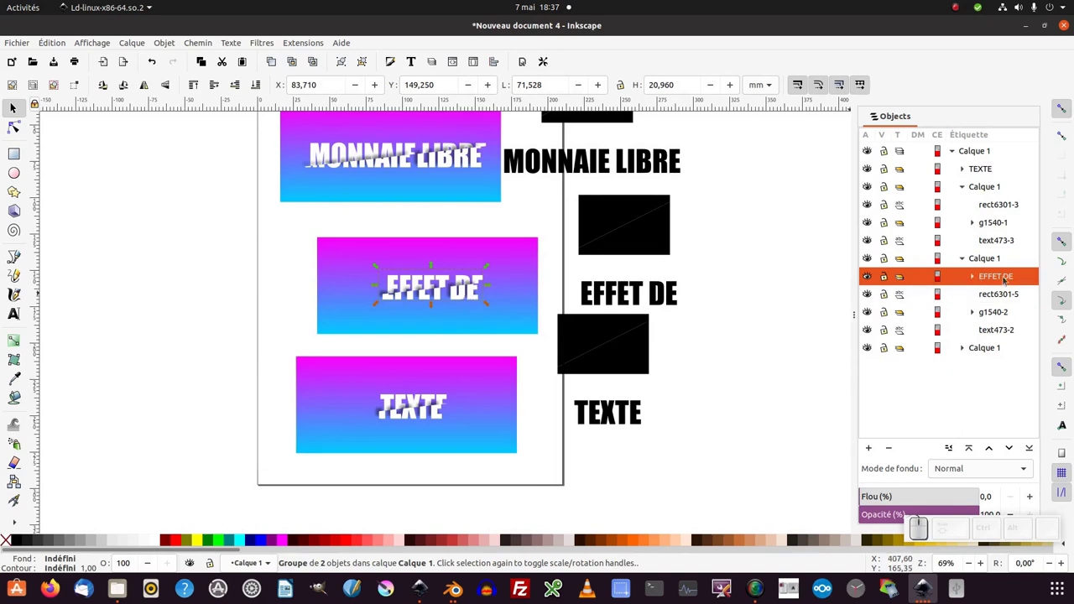
right_click(474, 300)
left_click(510, 355)
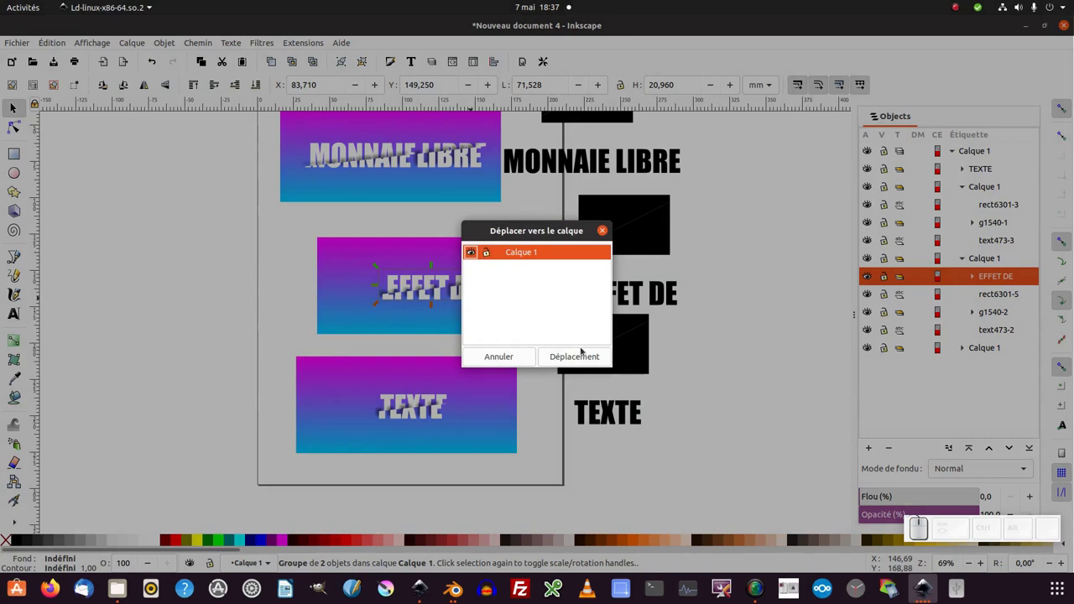
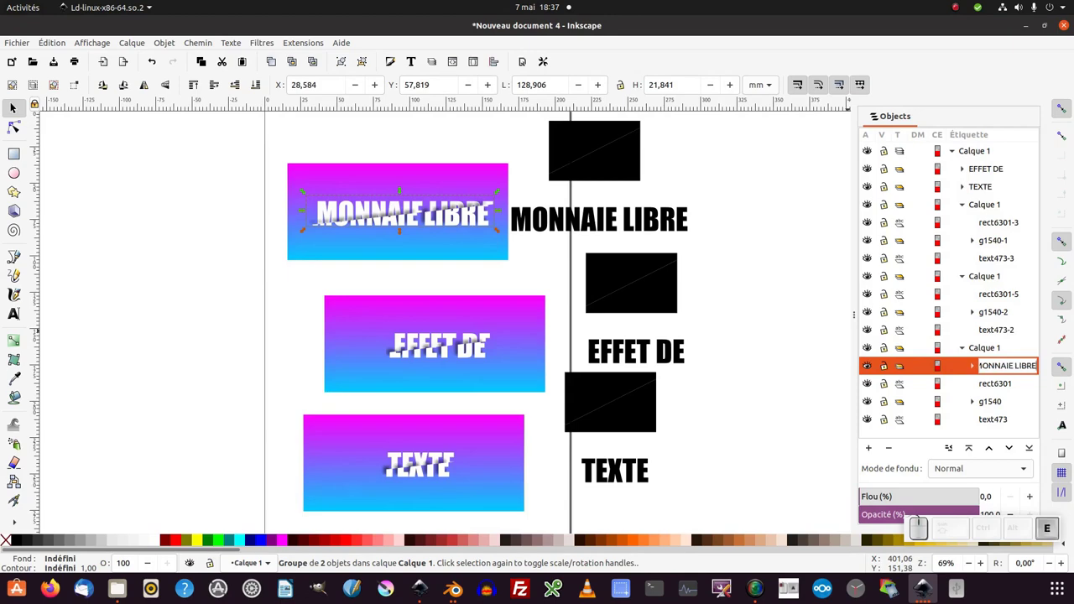
key("Return")
Step: Move the MONNAIE LIBRE group into Calque 1 beside EFFET DE and TEXTE
right_click(469, 221)
left_click(523, 359)
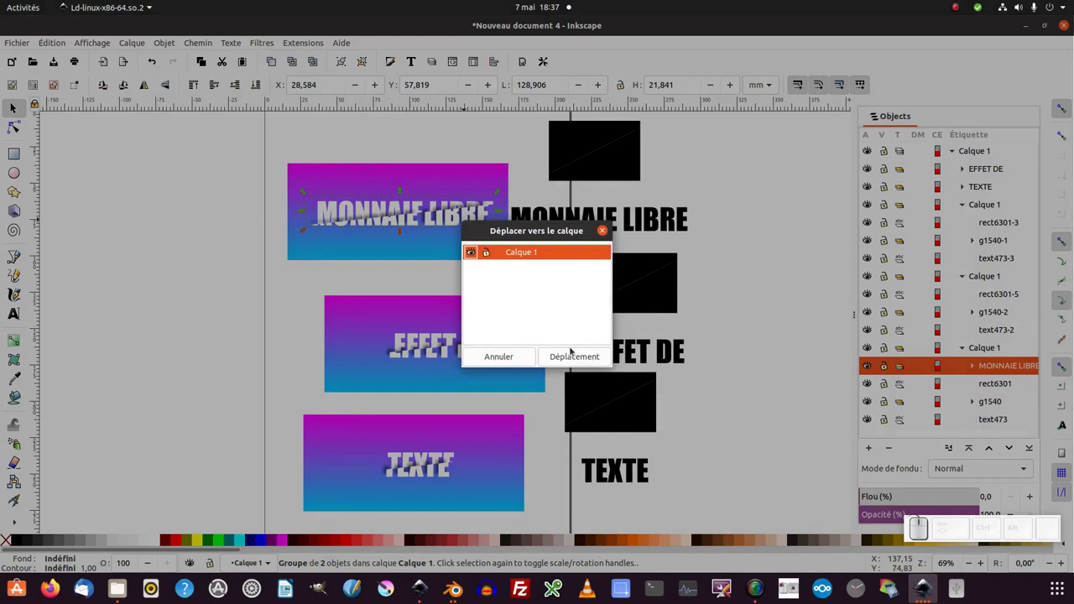
left_click(577, 360)
middle_click(566, 358)
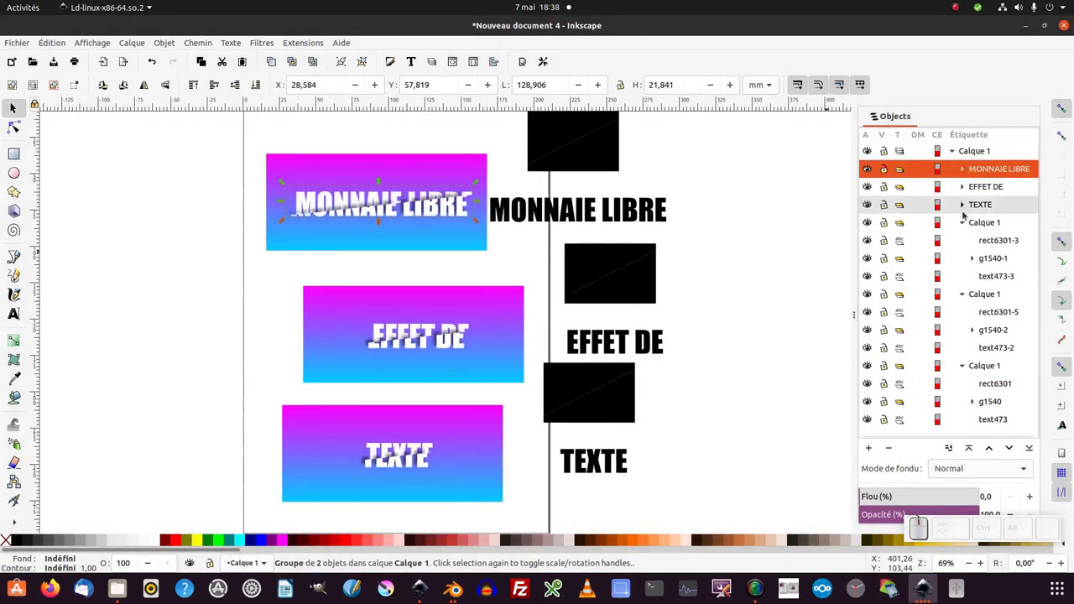
Step: Collapse the sub-layers and drag EFFET DE and TEXTE up under MONNAIE LIBRE on the top rectangle
left_click(961, 226)
left_click(960, 241)
left_click_drag(964, 229, 539, 258)
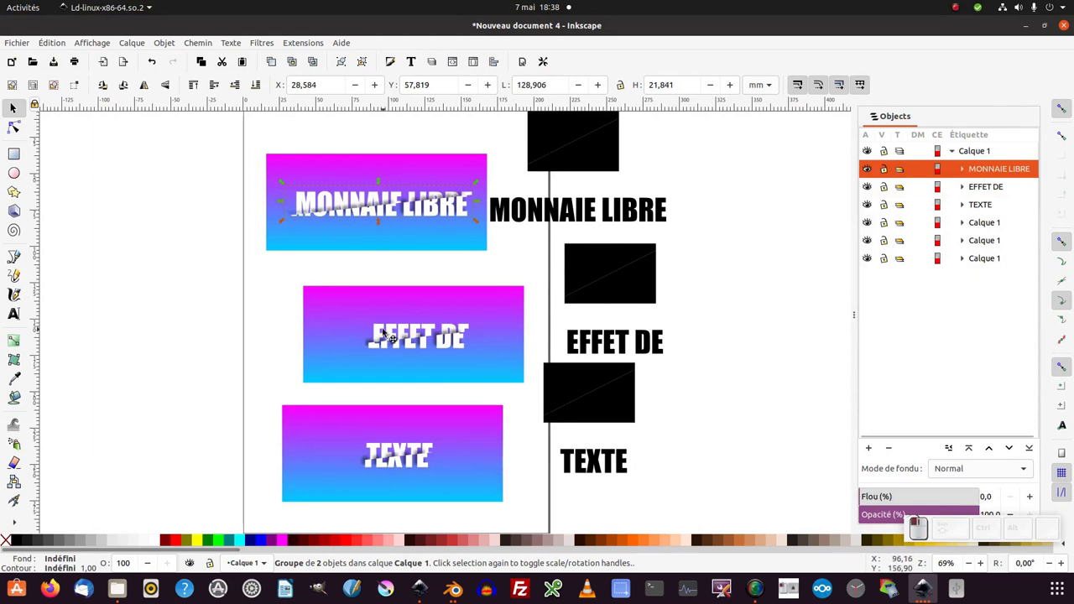
left_click_drag(418, 335, 383, 435)
left_click(395, 450)
left_click_drag(407, 451, 508, 336)
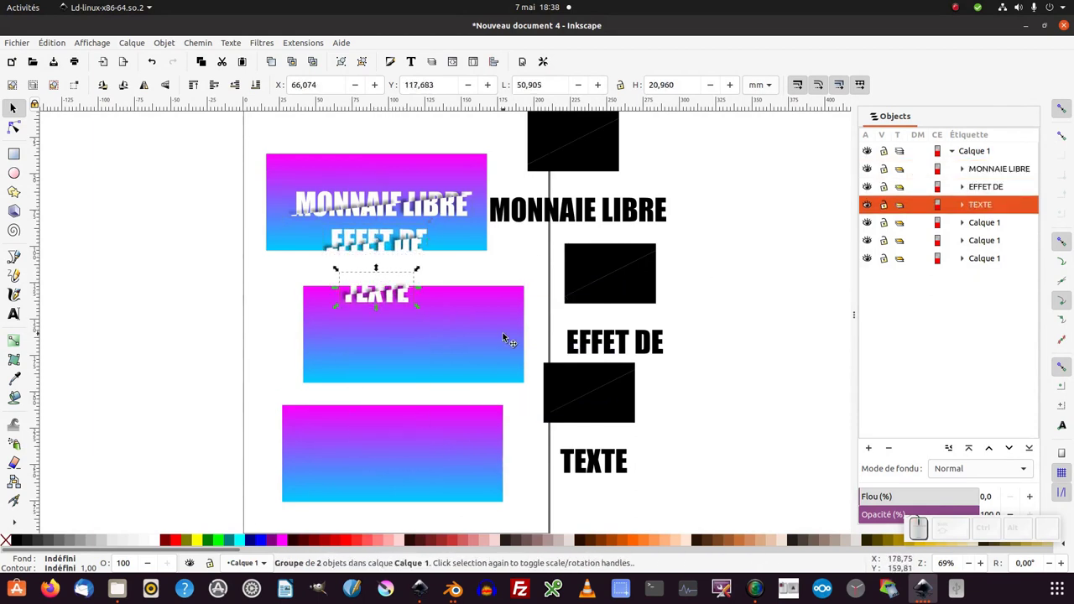
Step: Expand the middle copy in the object list and select its gradient rectangle rect6301-5
left_click(506, 331)
left_click(491, 379)
left_click(494, 343)
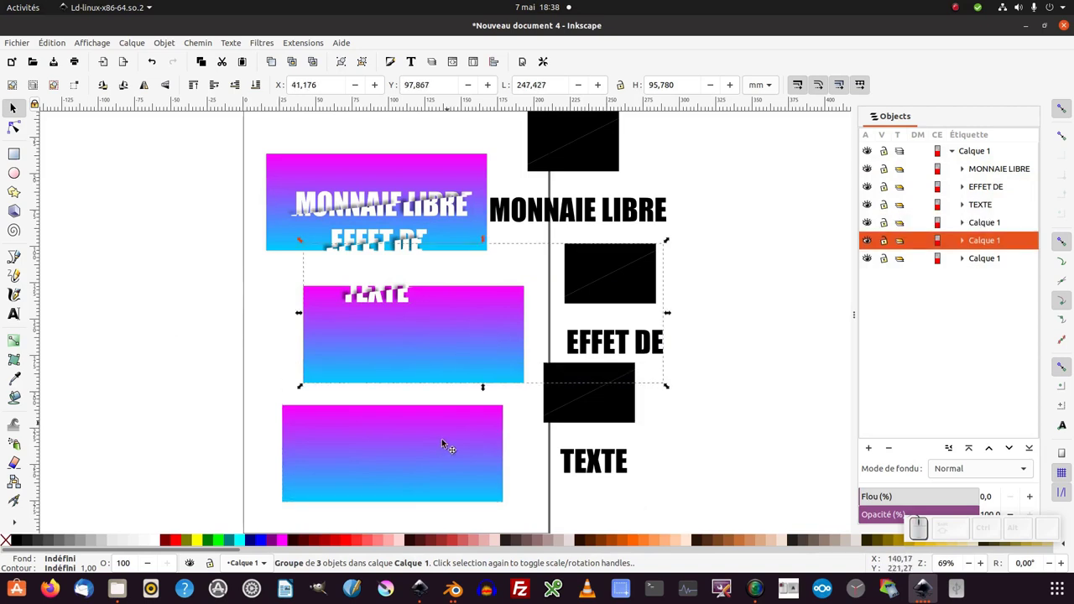
left_click(443, 446)
left_click(466, 339)
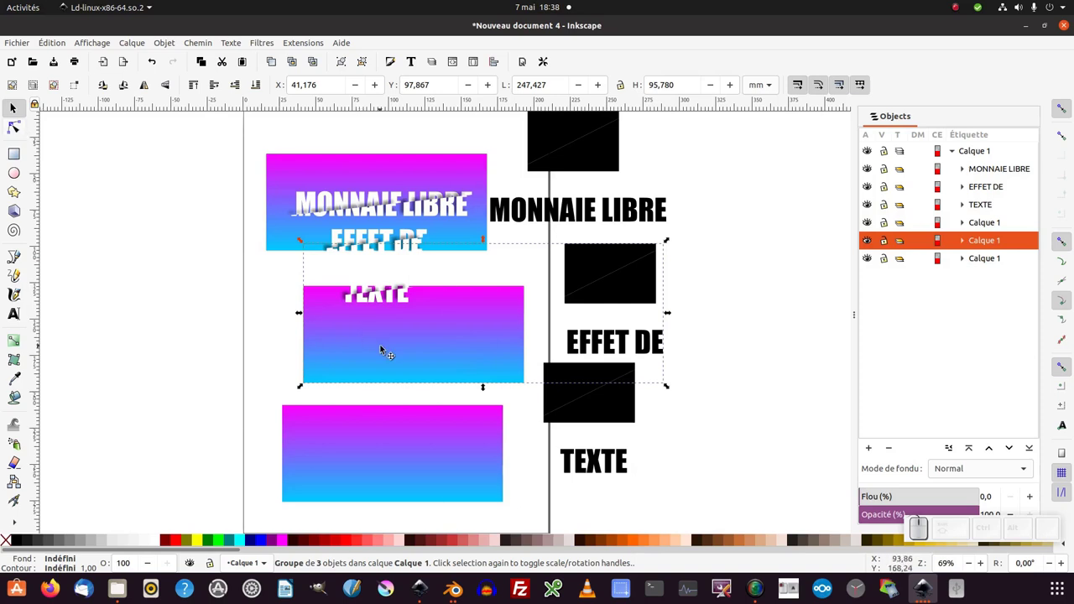
left_click(443, 356)
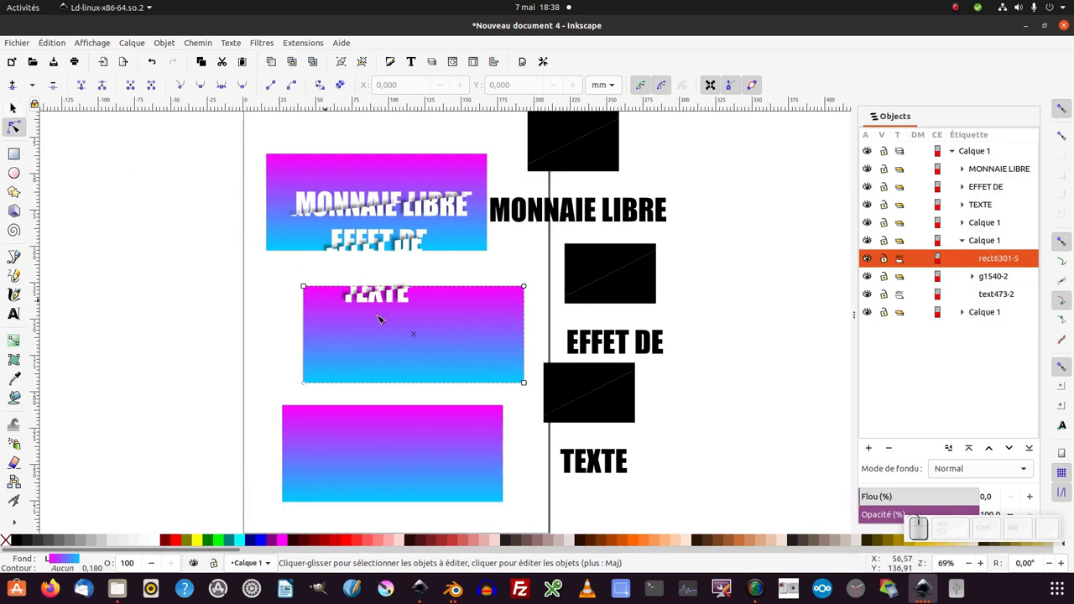
Step: Delete the middle and bottom gradient rectangles
key("F1")
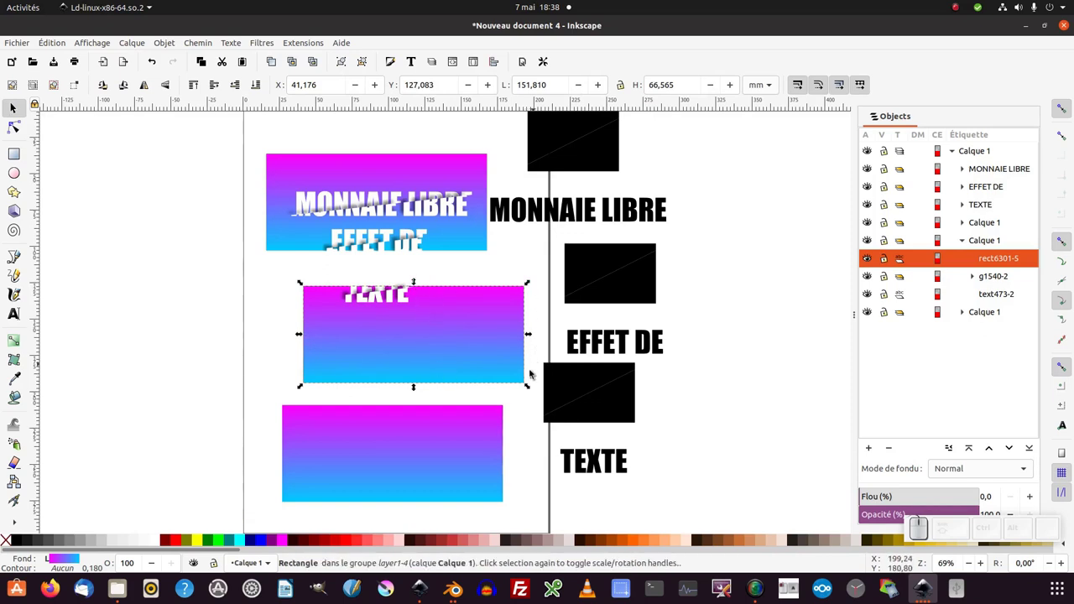
key("Delete")
key("F2")
left_click(410, 462)
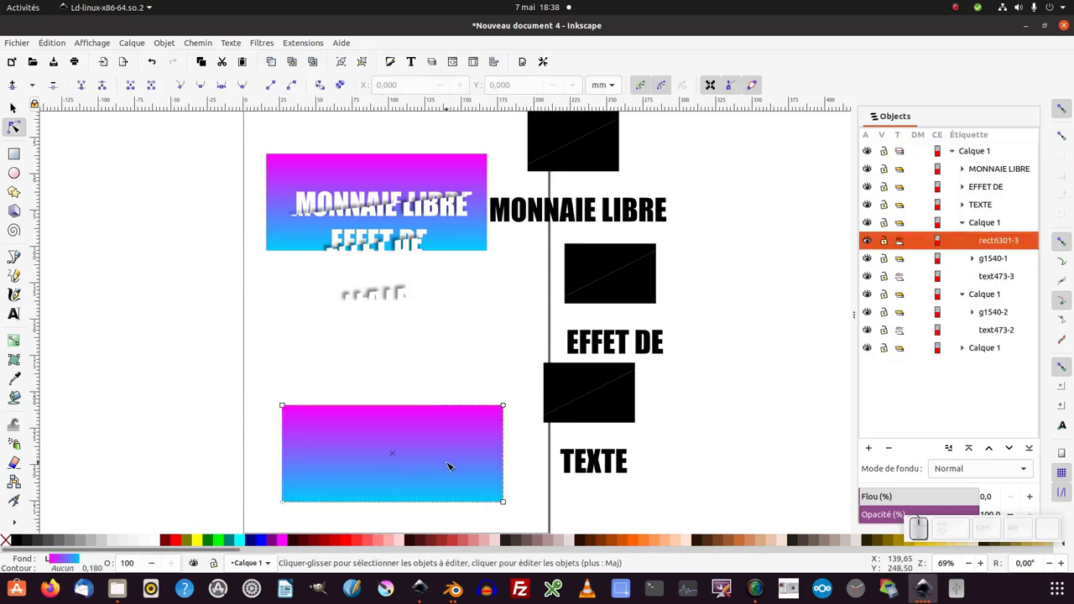
key("F1")
key("Delete")
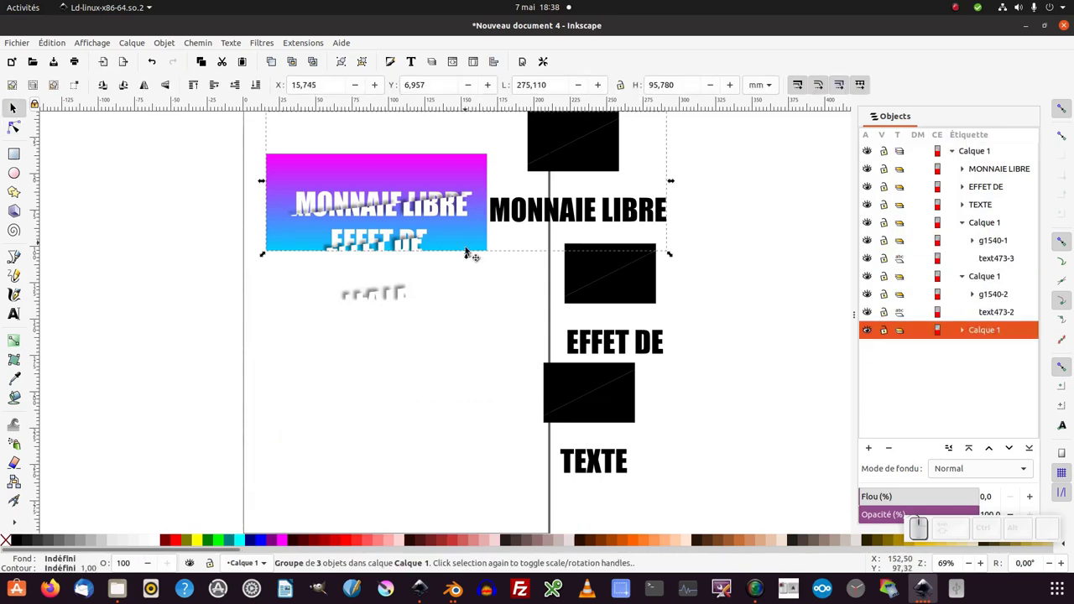
key("F2")
Step: Stretch the remaining top rectangle down behind all three text lines and select its group
left_click(474, 242)
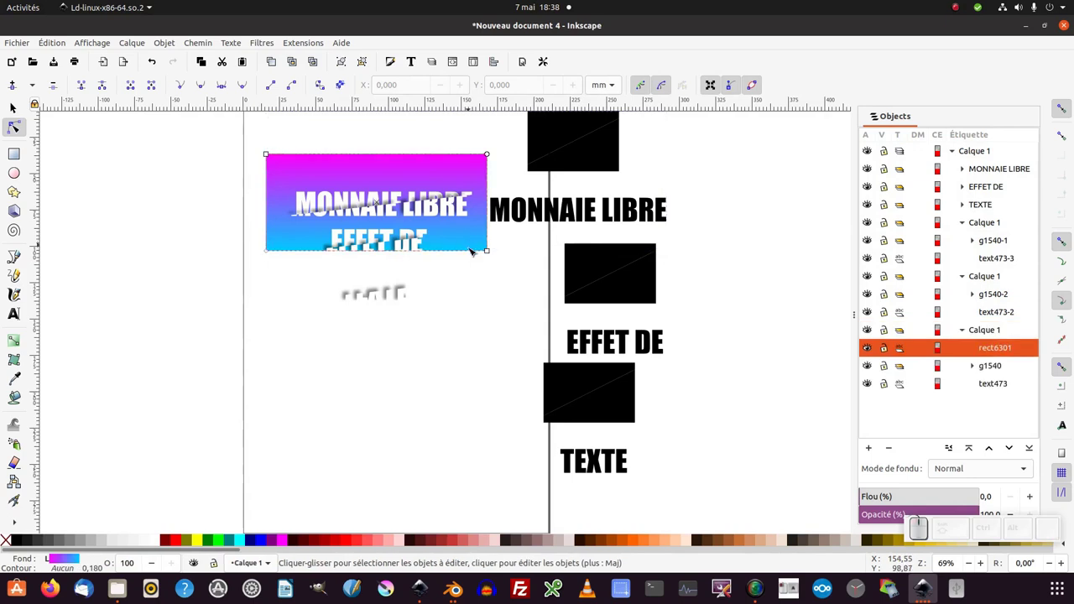
key("F1")
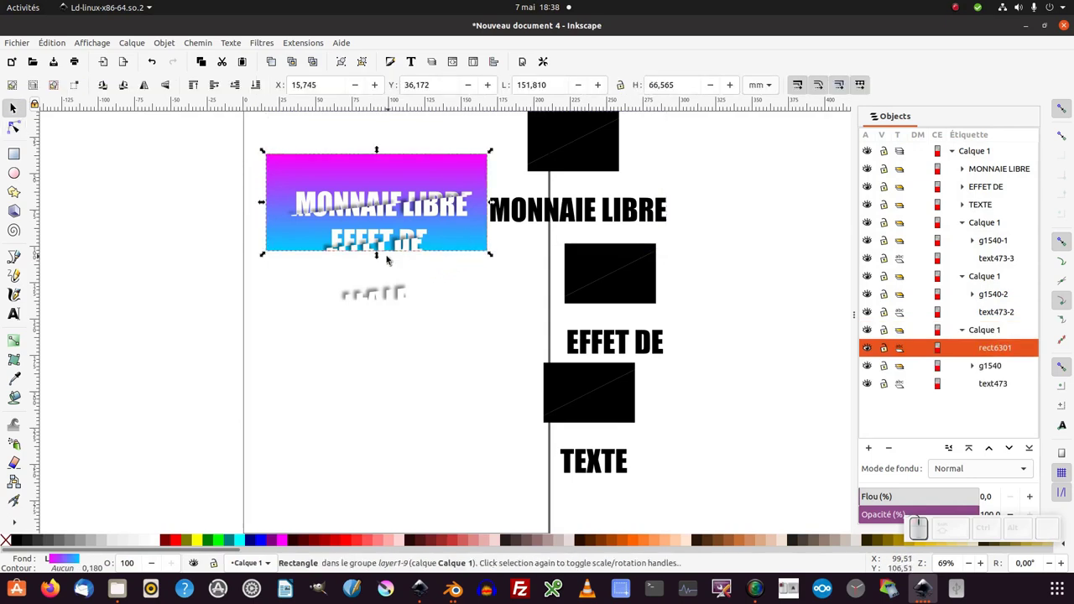
left_click_drag(380, 254, 406, 312)
middle_click(406, 313)
left_click(574, 165)
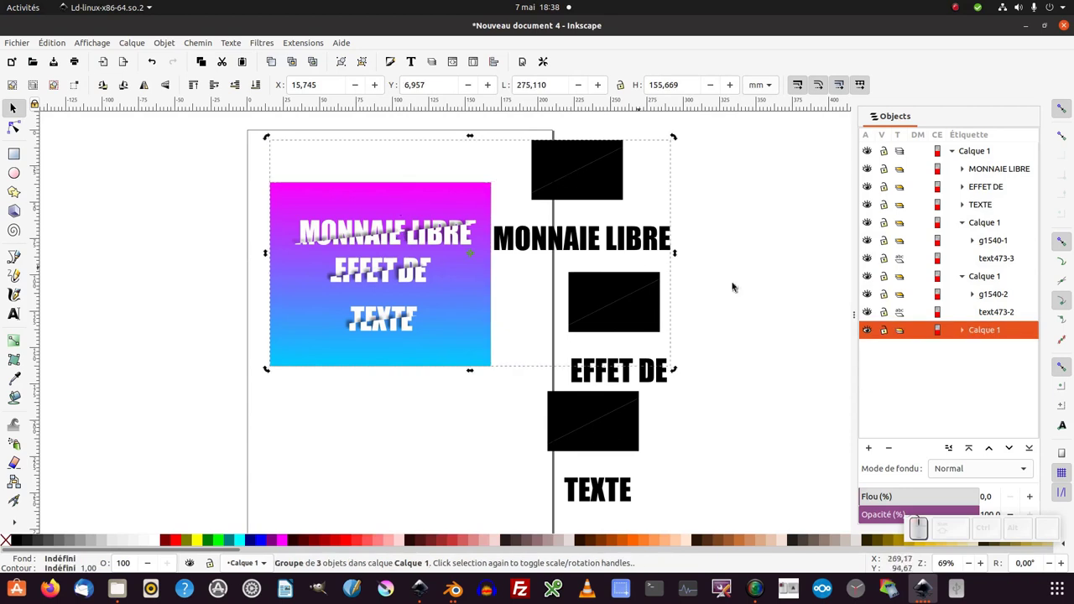
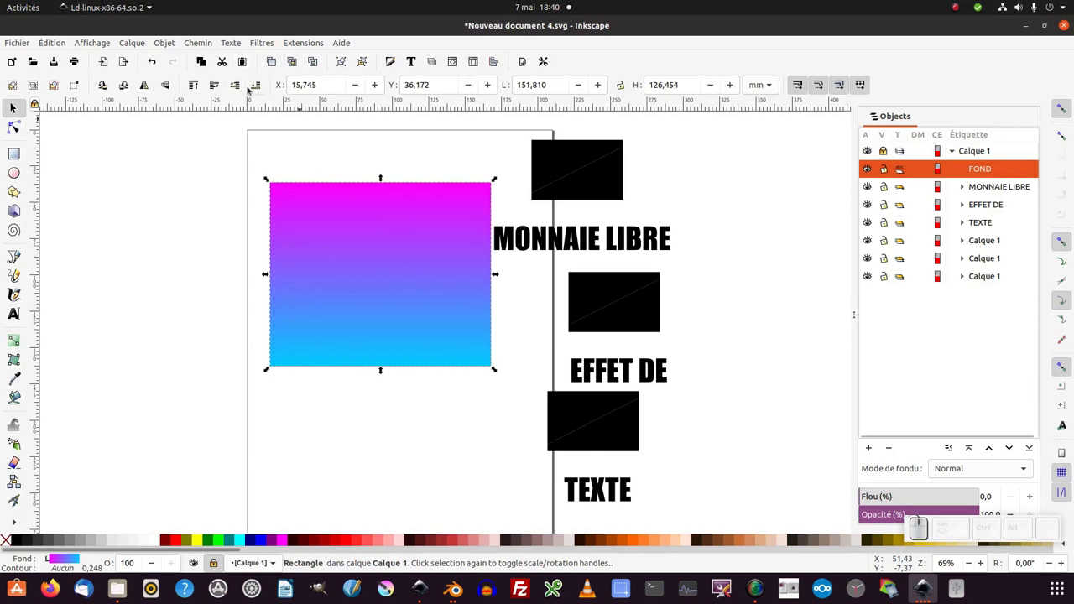
Step: Lower the FOND gradient rectangle beneath the three text groups and deselect it
left_click(257, 89)
left_click(444, 238)
left_click(444, 237)
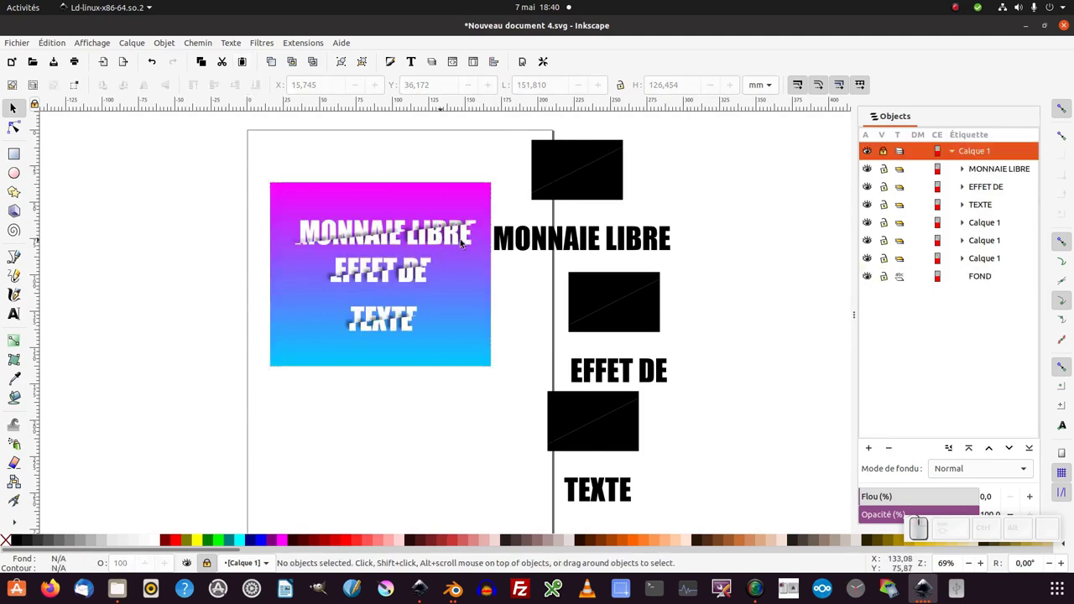
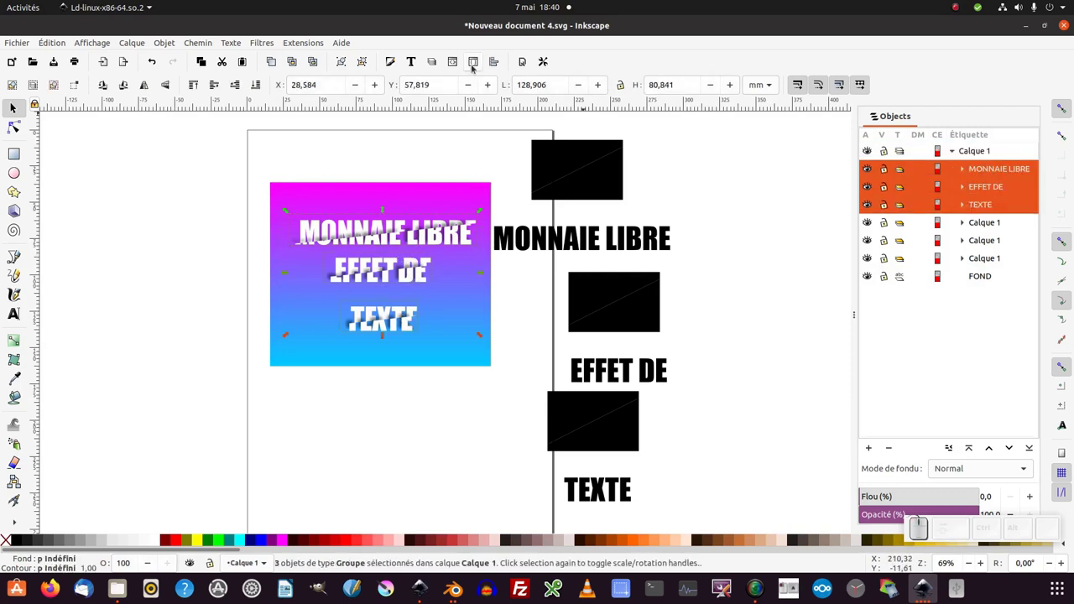
Step: Centre the three text lines on the vertical axis relative to last selected and distribute them evenly vertically
left_click(493, 65)
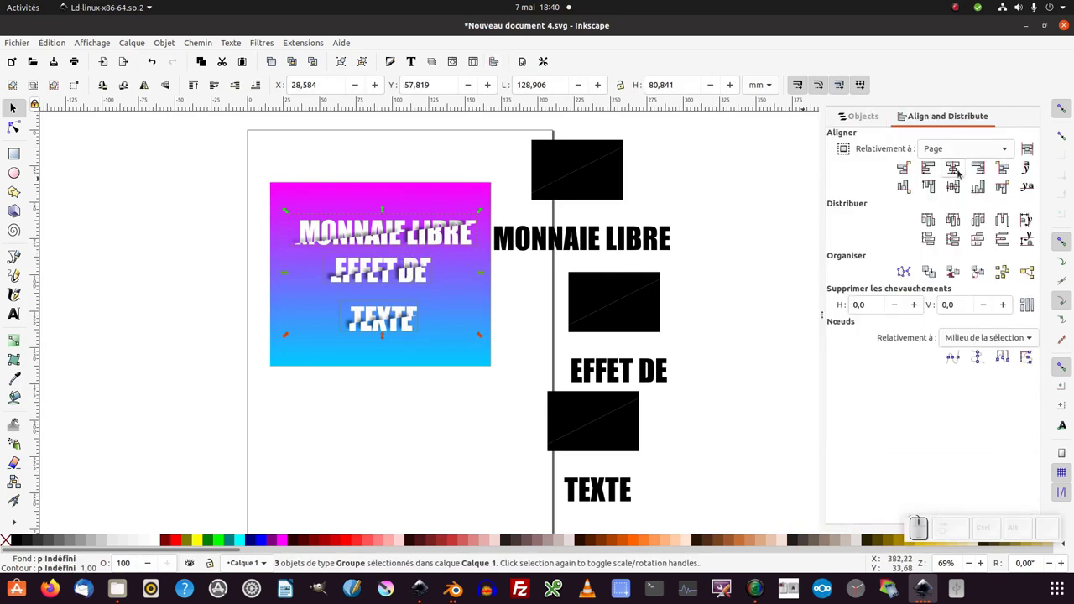
left_click(958, 153)
left_click(961, 91)
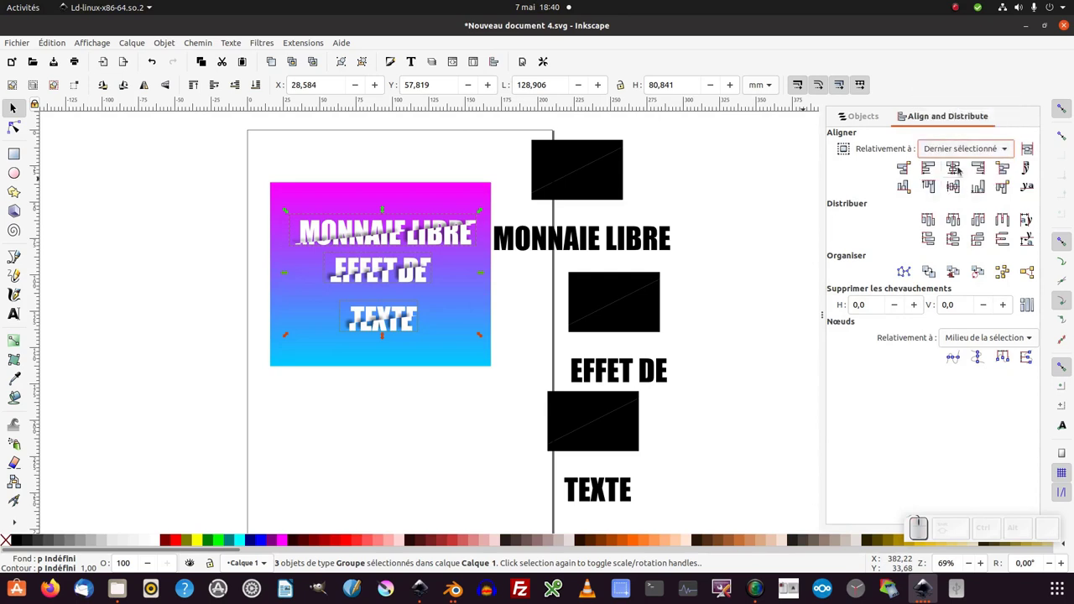
left_click(962, 169)
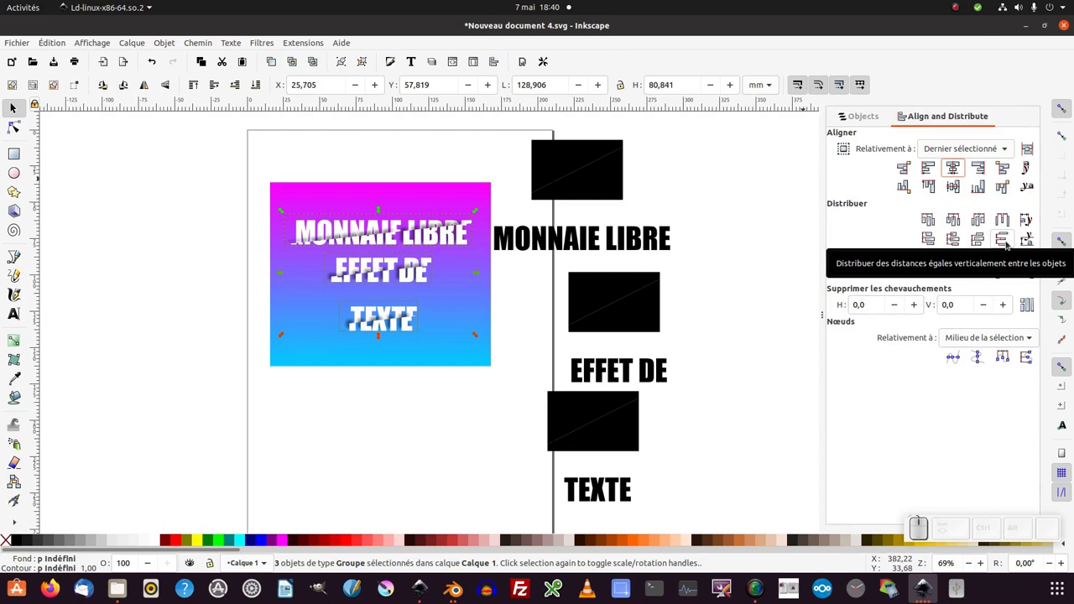
left_click(1008, 244)
left_click(484, 194)
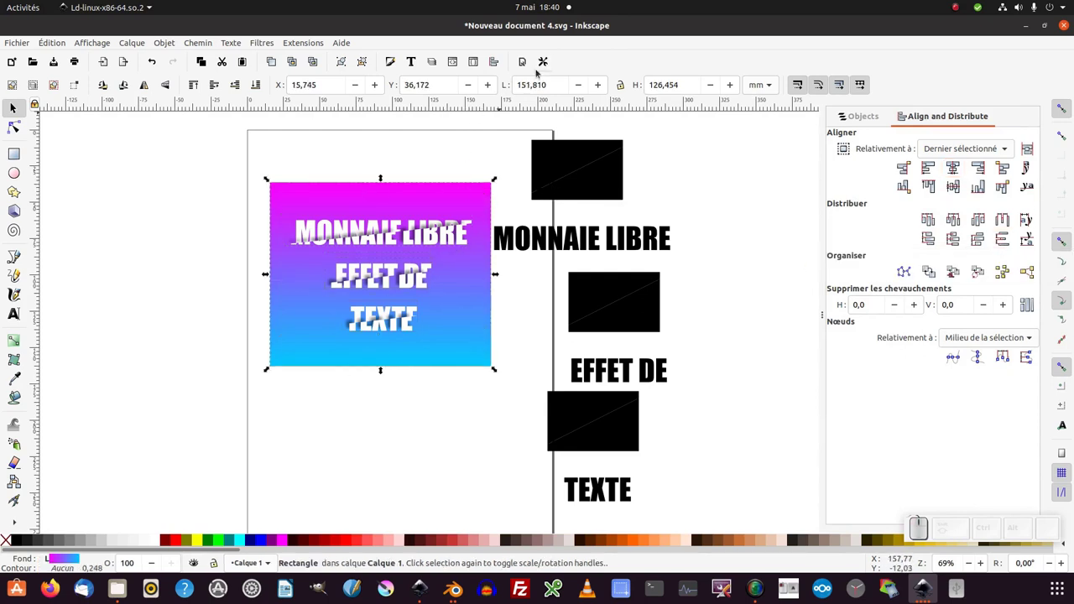
Step: Resize the page to the selected gradient rectangle via Document Properties, then dismiss the dialog
left_click(526, 68)
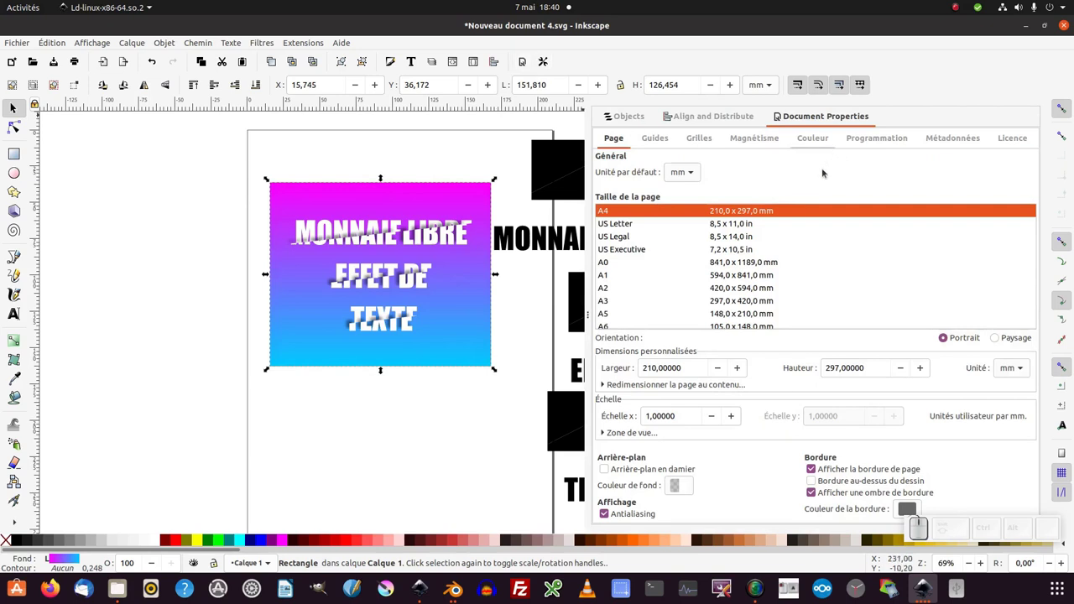
left_click(631, 386)
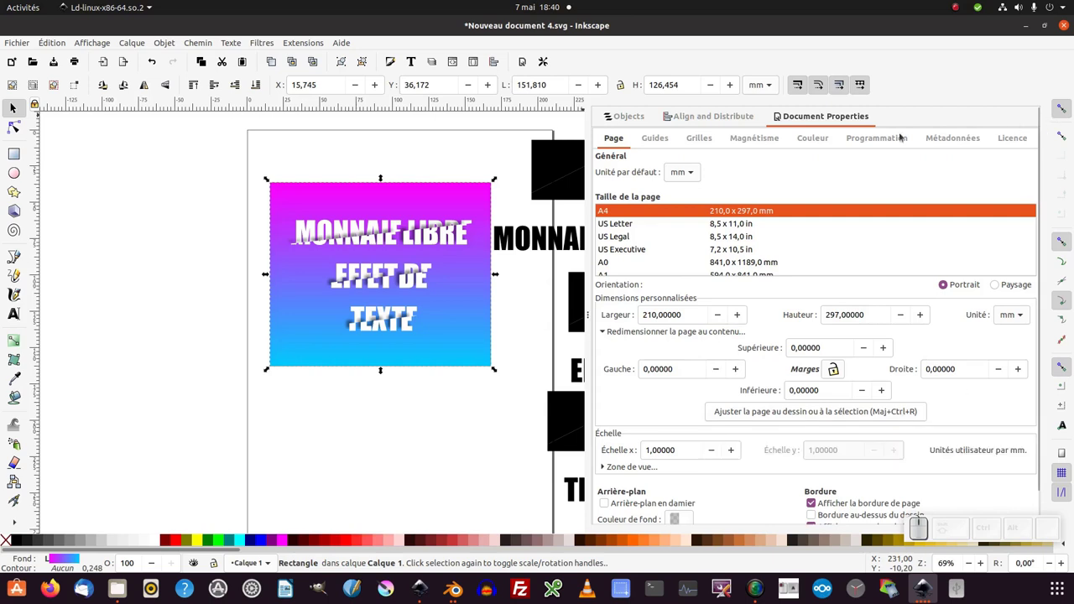
left_click(831, 130)
key("ctrl+shift+r")
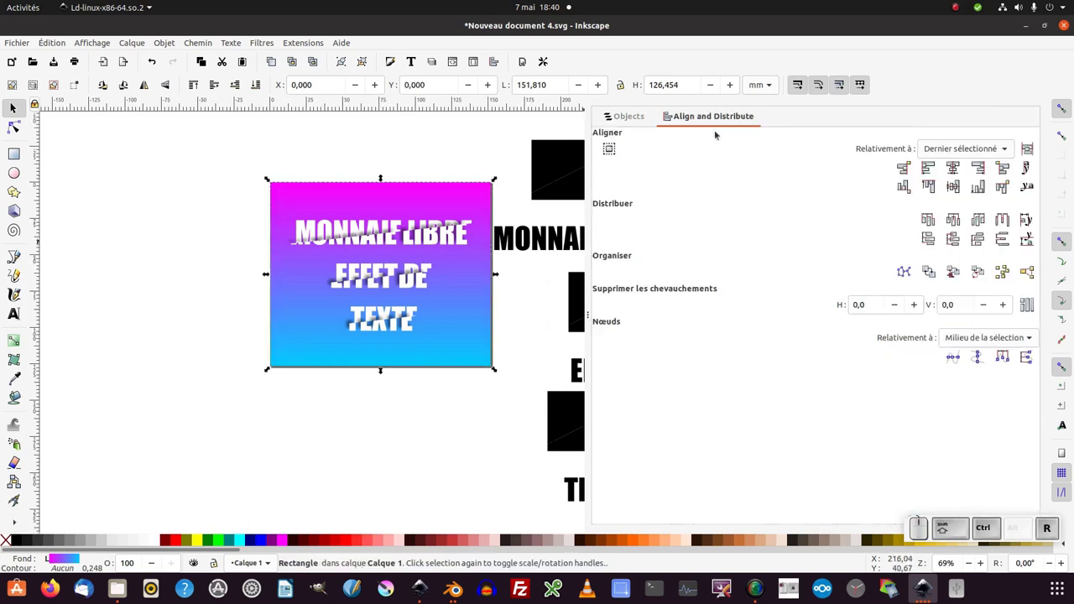
Step: Back in the Objects panel, drag the first black source group rightward away from the page
right_click(720, 119)
middle_click(725, 150)
left_click(745, 127)
left_click_drag(604, 193, 649, 349)
Step: Move the TEXTE black source group aside, arranging the leftover copies into a column beside the page
left_click(528, 396)
left_click(575, 253)
left_click_drag(599, 249, 585, 421)
left_click_drag(588, 420, 597, 217)
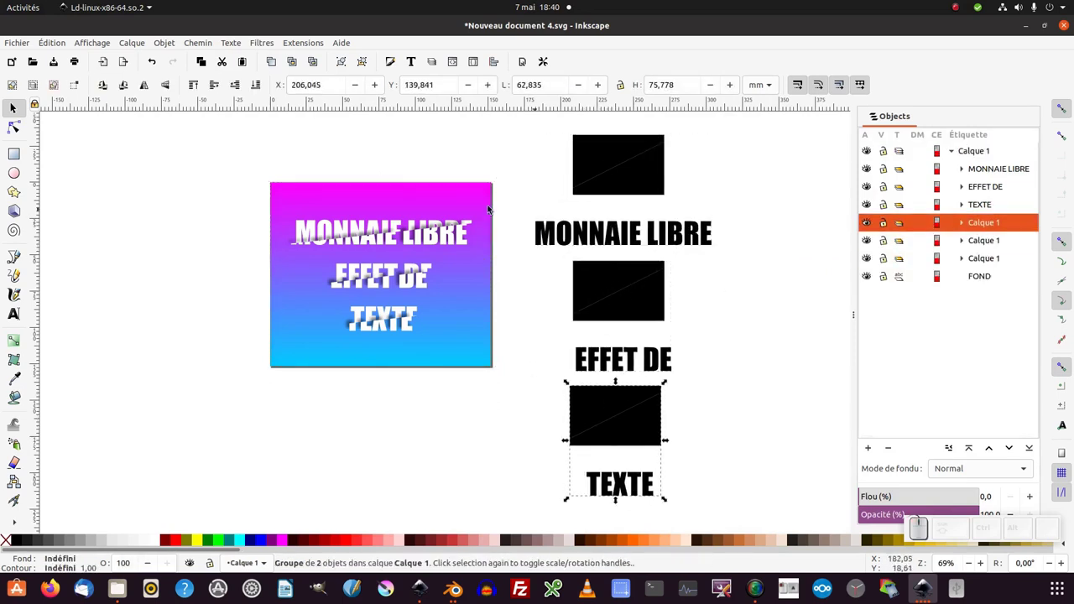